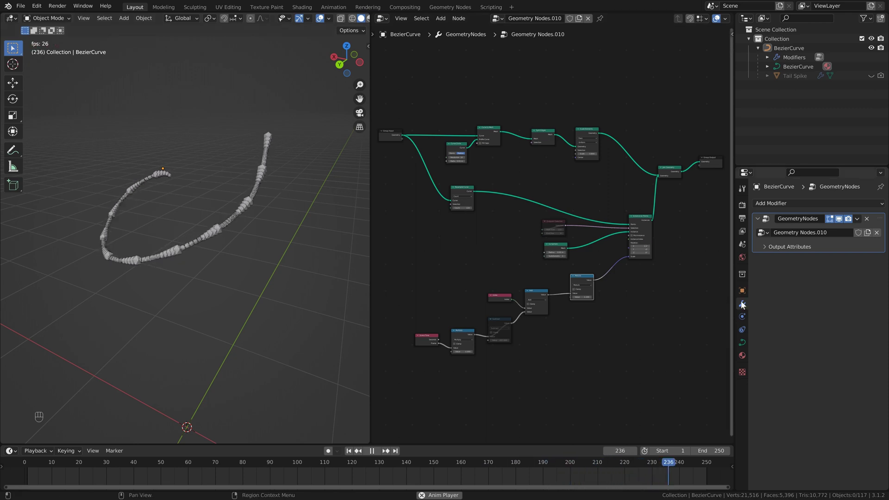
Pause the timeline playback and select the original BezierCurve tail in the viewport
left_click(843, 222)
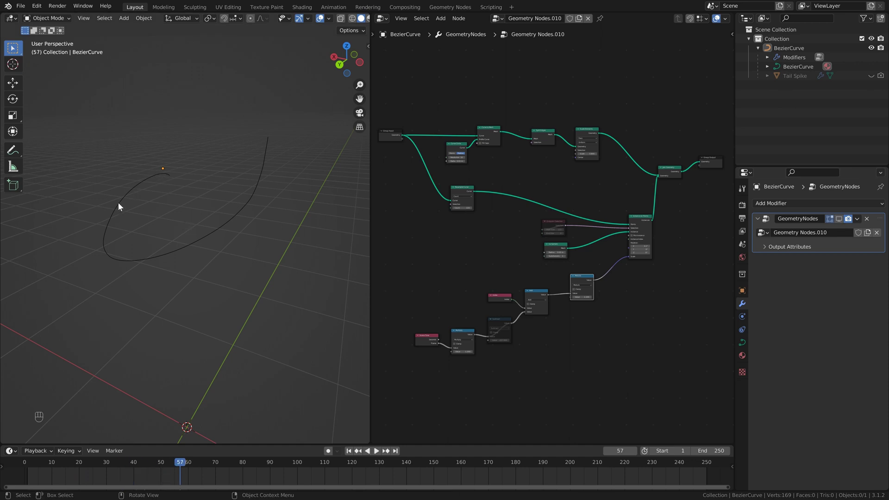
left_click(120, 209)
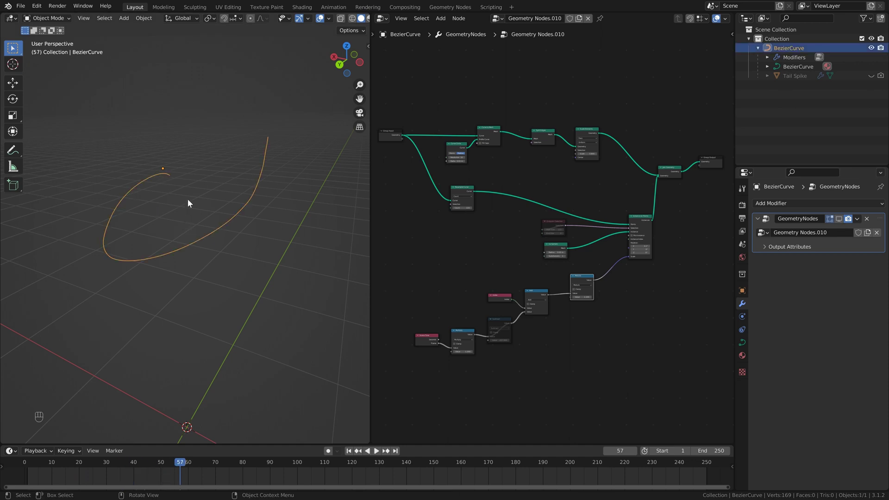
Add a new Bezier curve, create its Geometry Nodes tree and move the Group Input node left
key("shift+a")
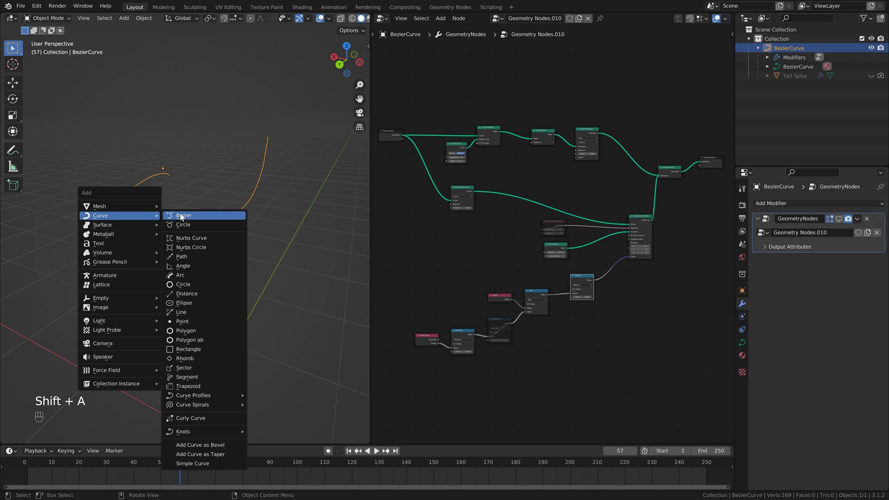
left_click_drag(209, 324, 233, 246)
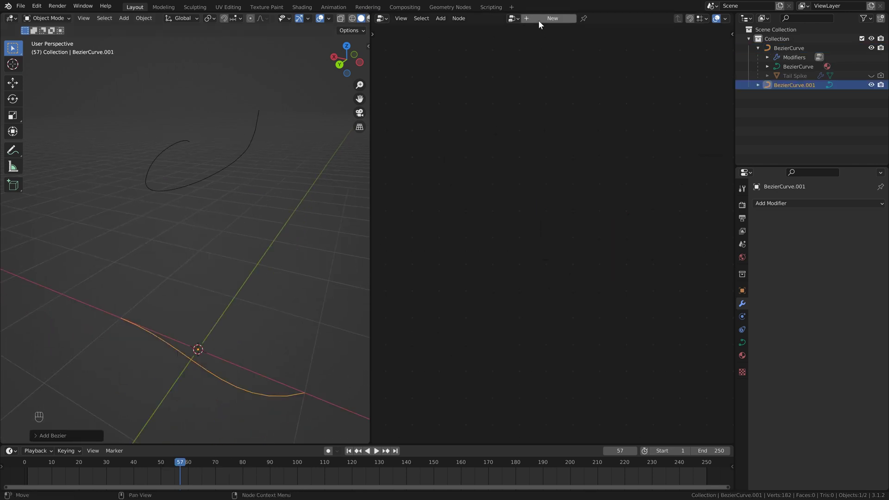
left_click(542, 24)
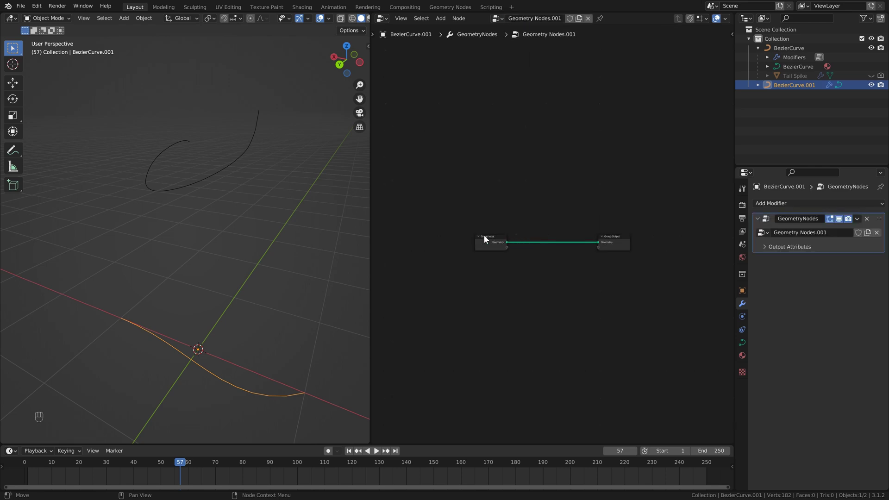
left_click(487, 239)
left_click_drag(552, 232, 532, 285)
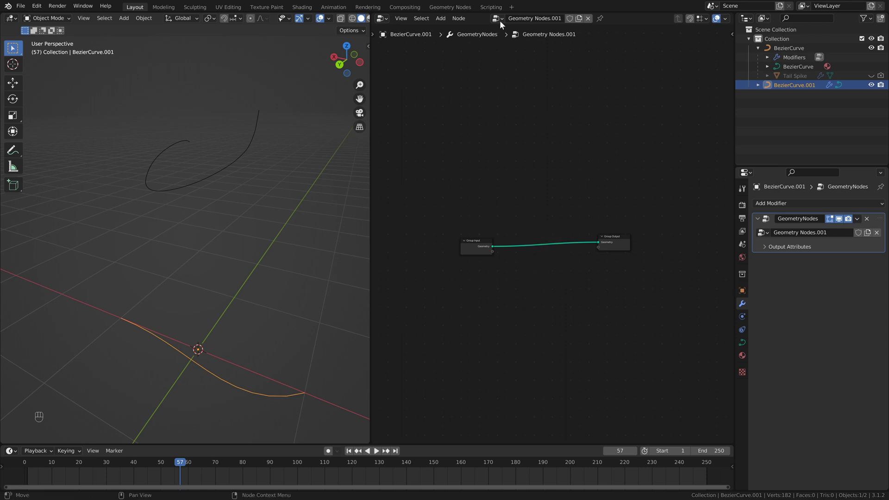
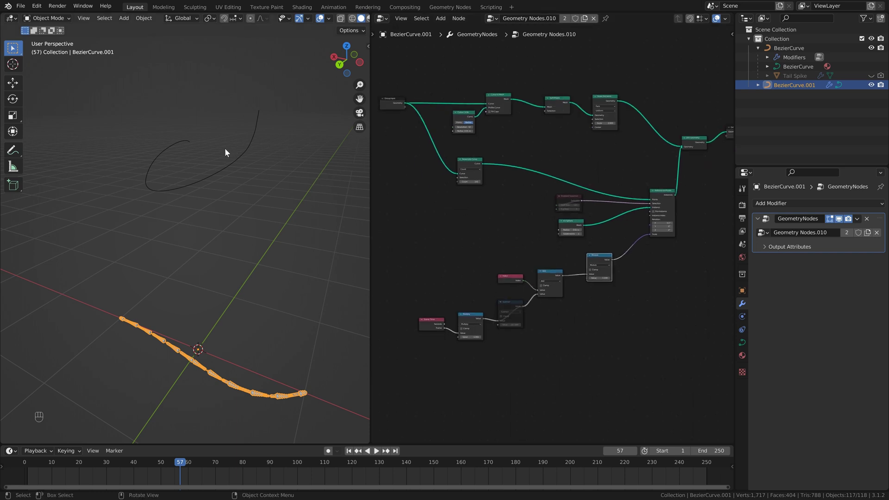
Play the animation, then grab BezierCurve.001 and try moving it before cancelling
left_click(239, 158)
key("space")
left_click(267, 263)
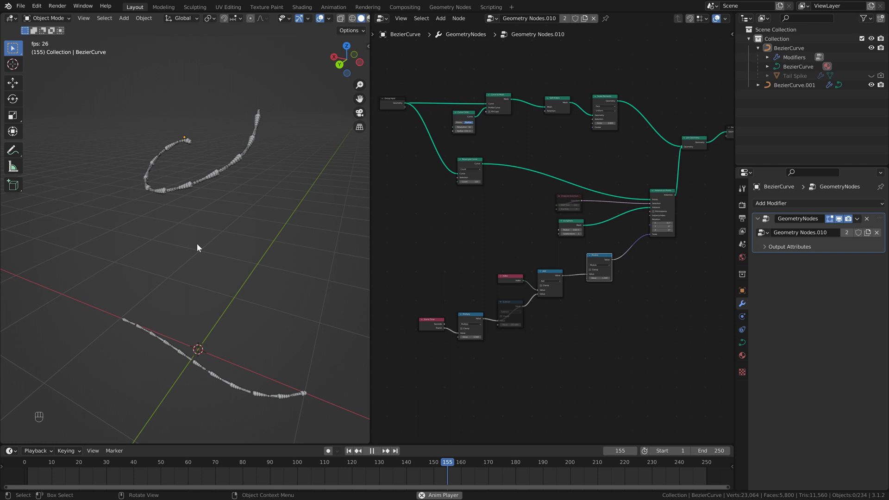
key("Escape")
key("space")
key("g")
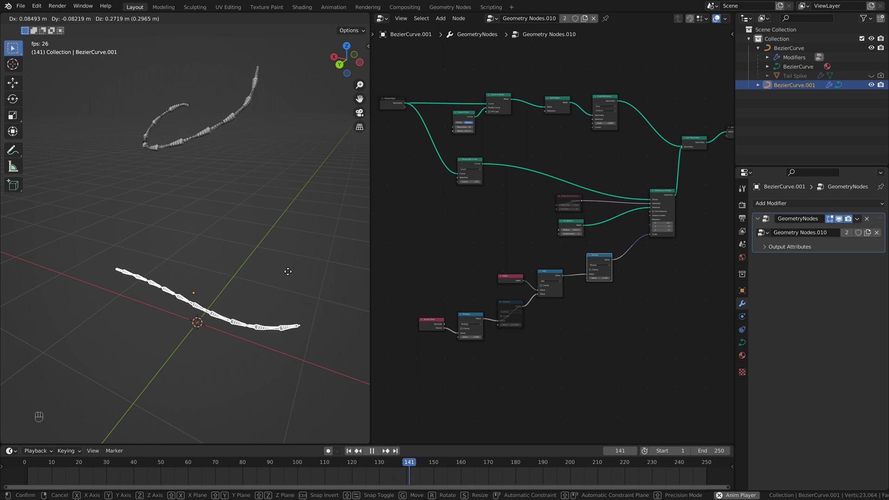
Reshape the second curve by dragging its control handles in Edit Mode
key("Escape")
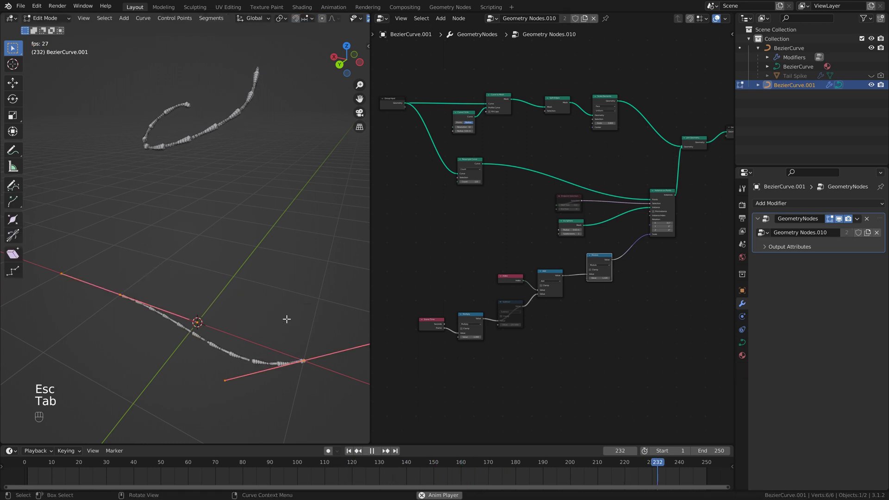
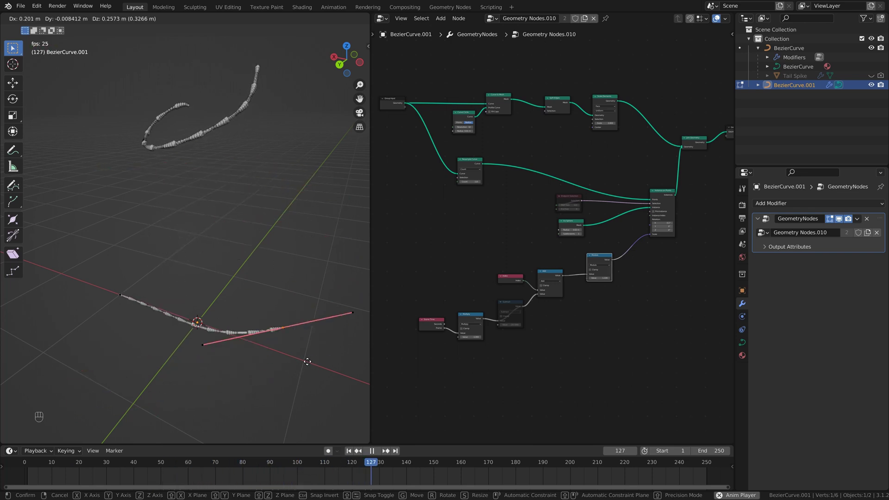
left_click_drag(329, 198, 319, 202)
left_click(320, 195)
left_click_drag(323, 186, 307, 188)
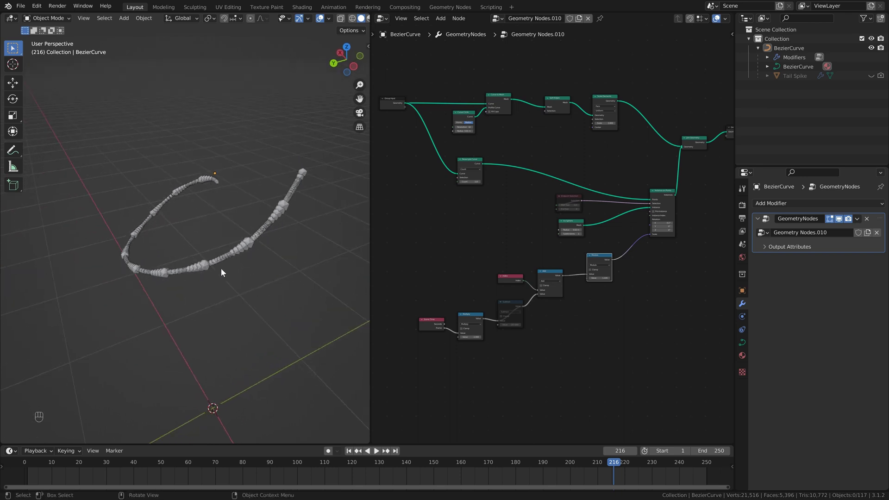
Click in the viewport to resume focus before replaying the tail animation
left_click(306, 227)
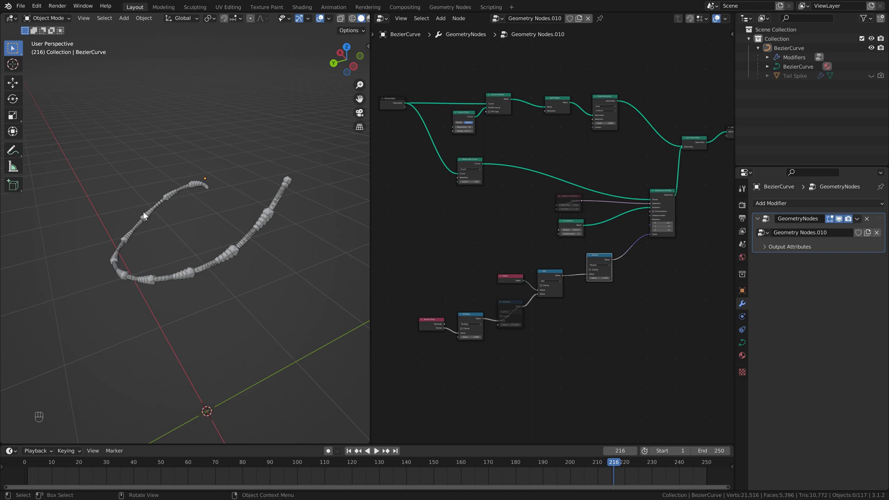
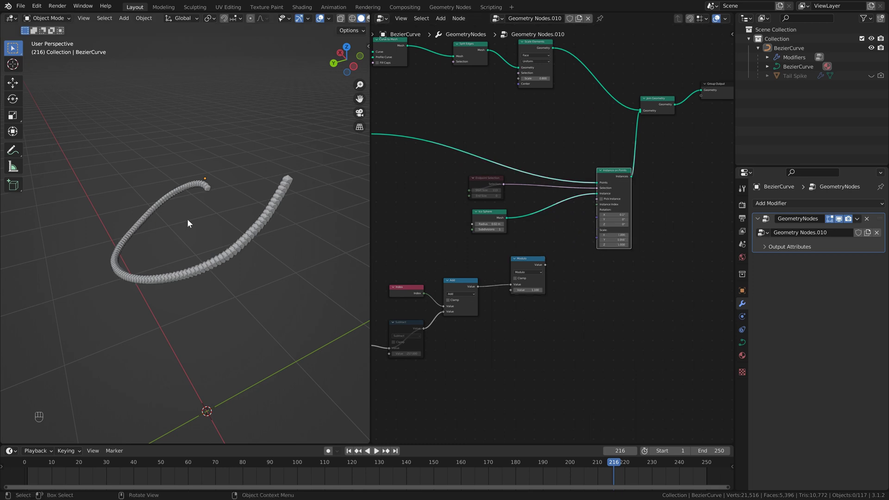
Stop playback and cut the Instance on Points link into Join Geometry, leaving only the tube
key("space")
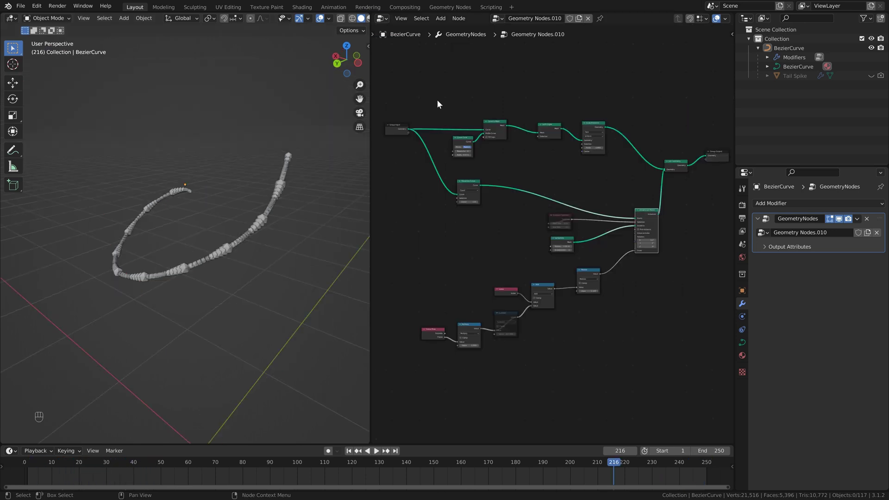
left_click(541, 164)
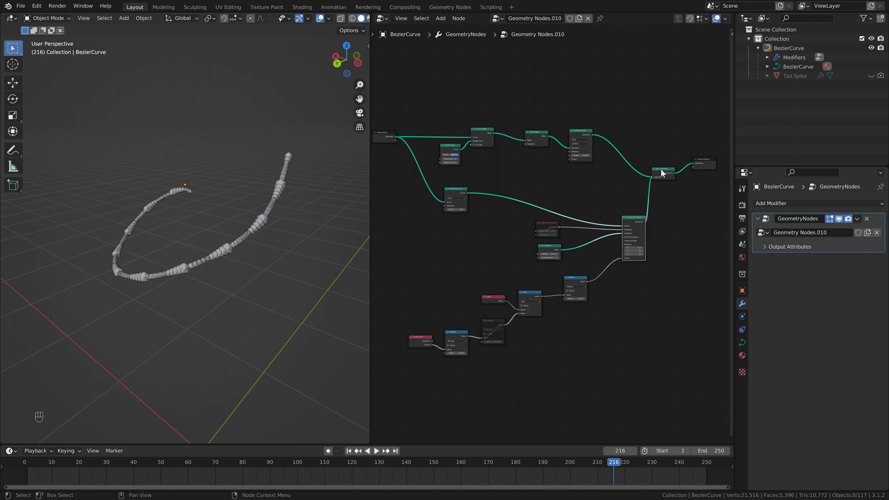
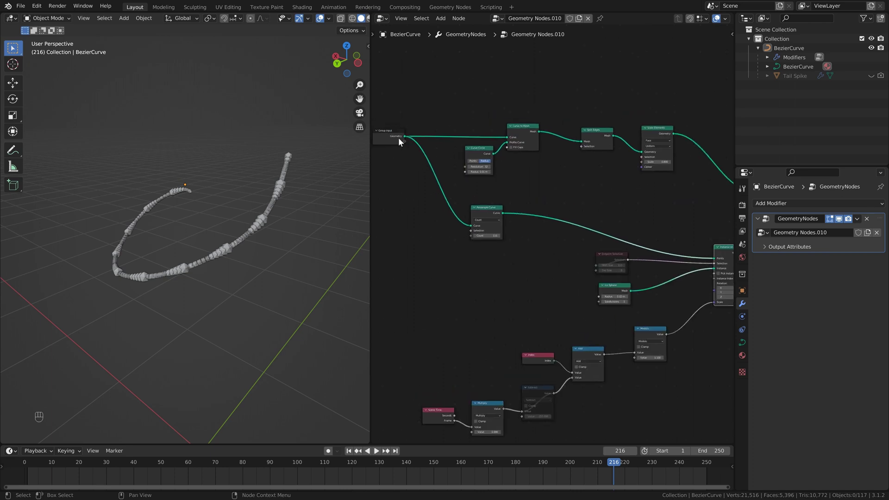
left_click_drag(431, 139, 420, 141)
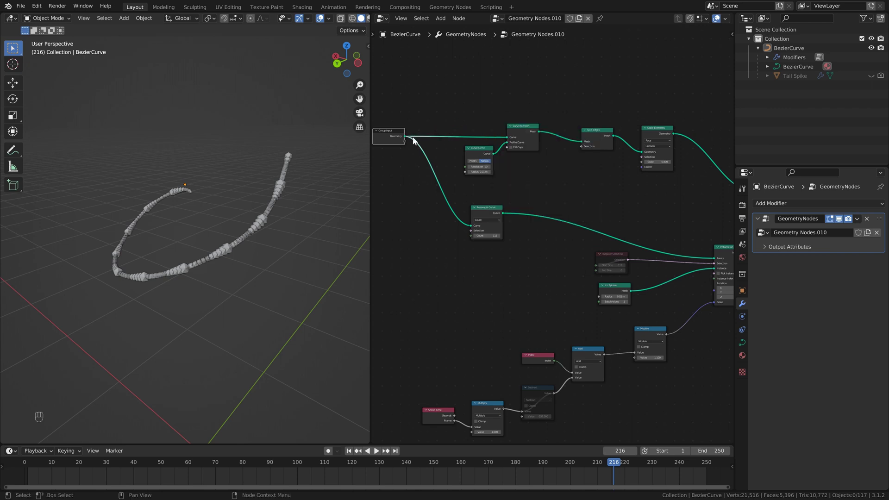
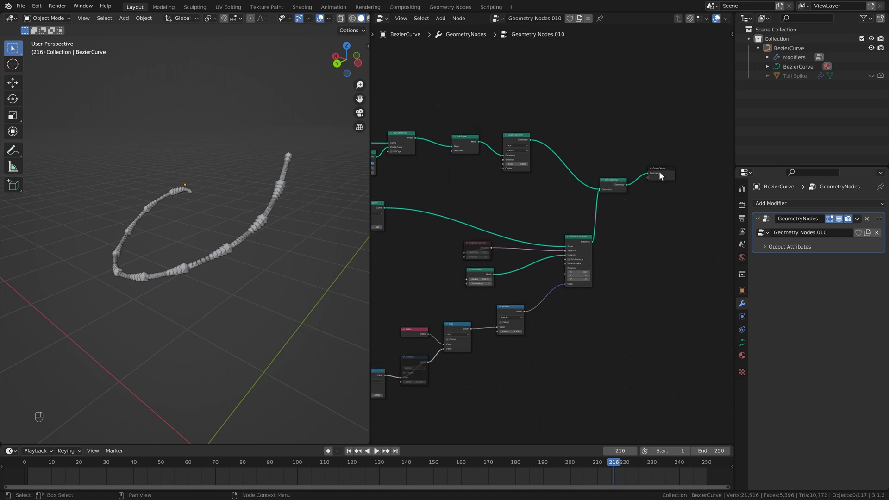
left_click(664, 174)
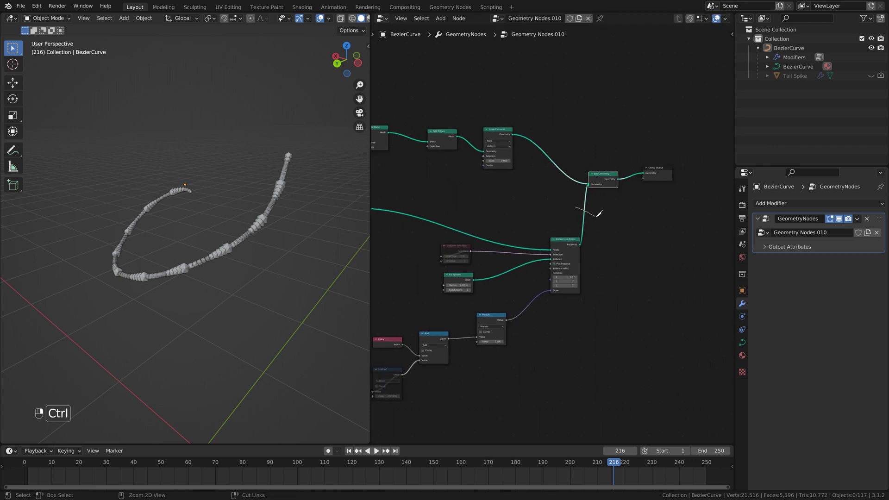
Pan the node tree to the Subdivide Curve and Curve Circle section and select Curve to Mesh
left_click(488, 204)
middle_click(270, 227)
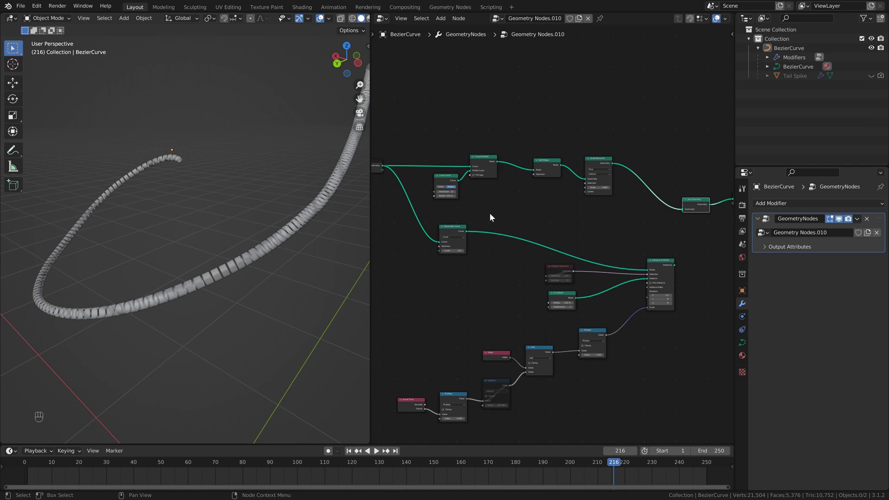
left_click(404, 171)
left_click(544, 168)
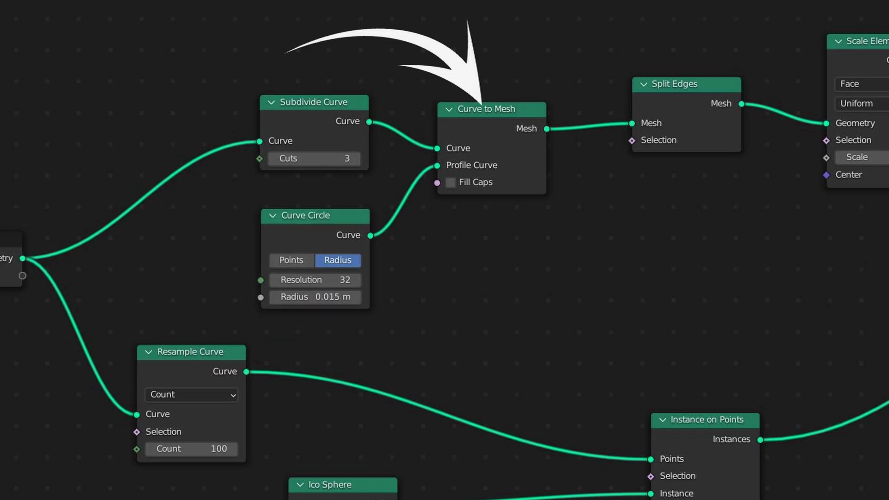
Mute the Split Edges and Scale Elements nodes and orbit around the resulting smooth tube
key("m")
middle_click(289, 154)
left_click(349, 137)
left_click_drag(335, 140, 253, 167)
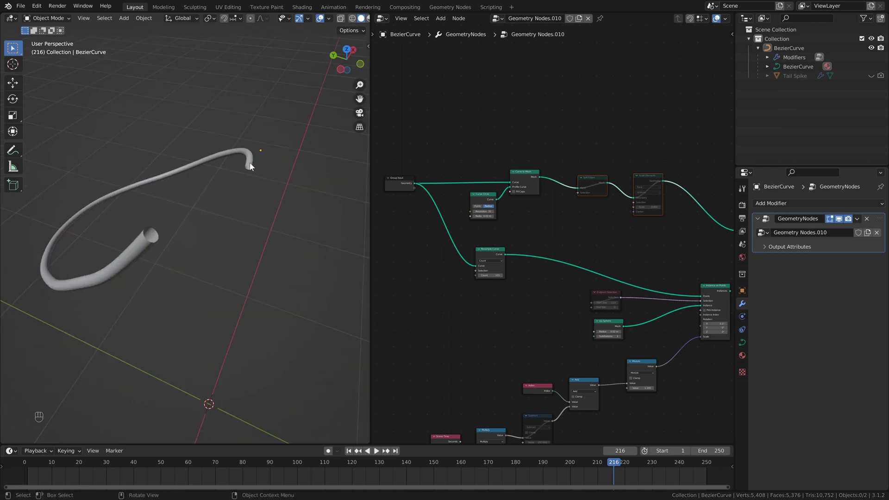
left_click_drag(205, 185, 244, 183)
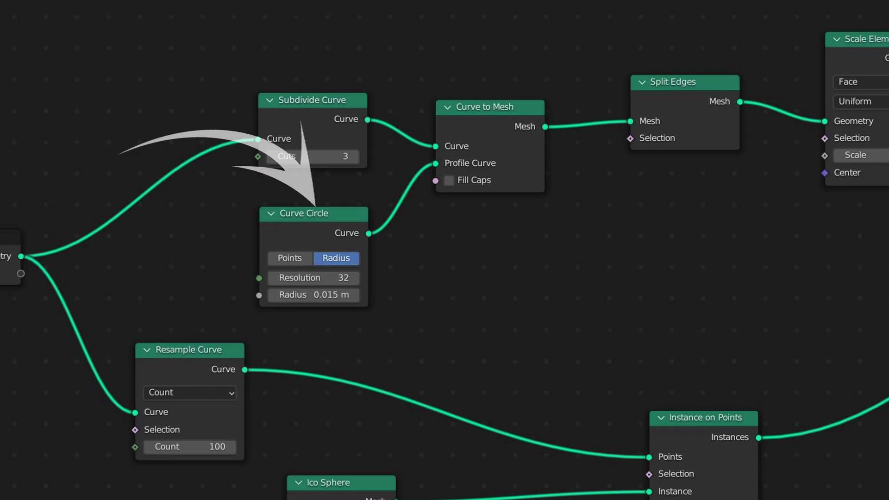
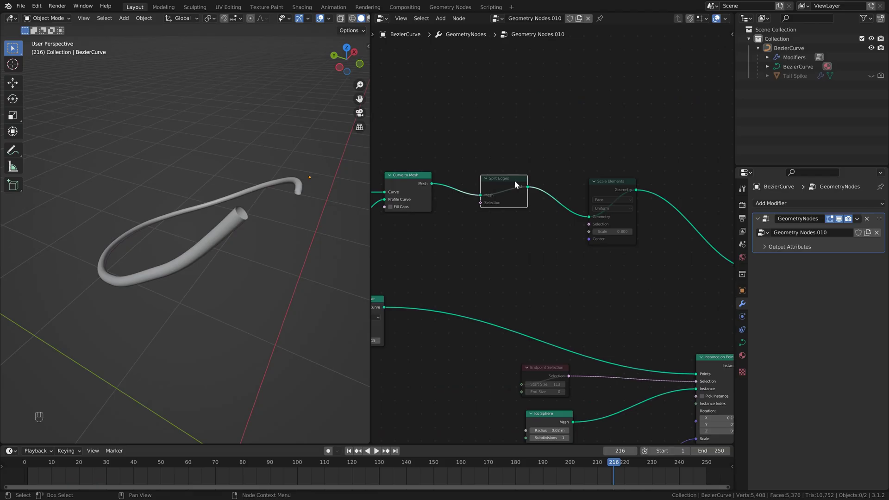
Re-enable Split Edges and Scale Elements and look into the tube's open end
key("m")
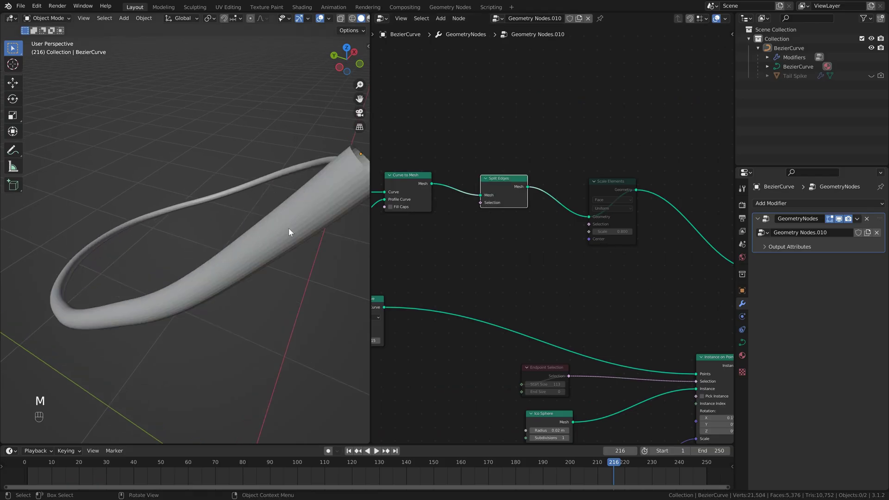
left_click_drag(314, 222, 302, 232)
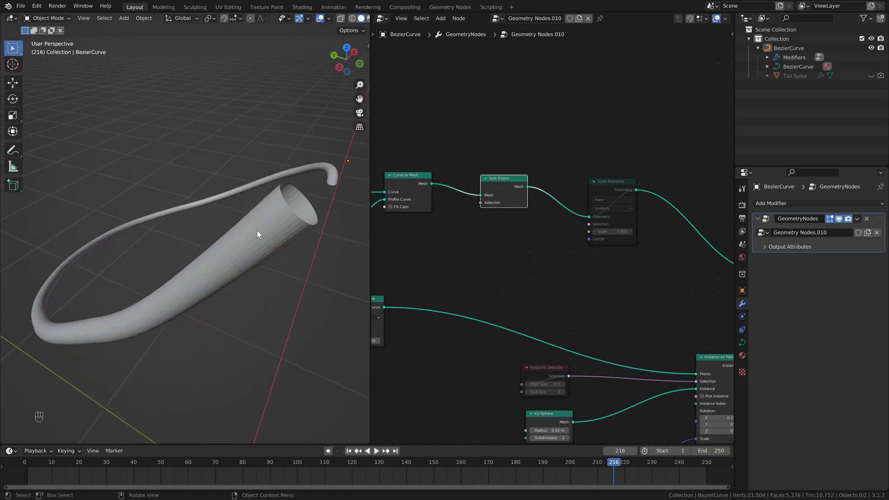
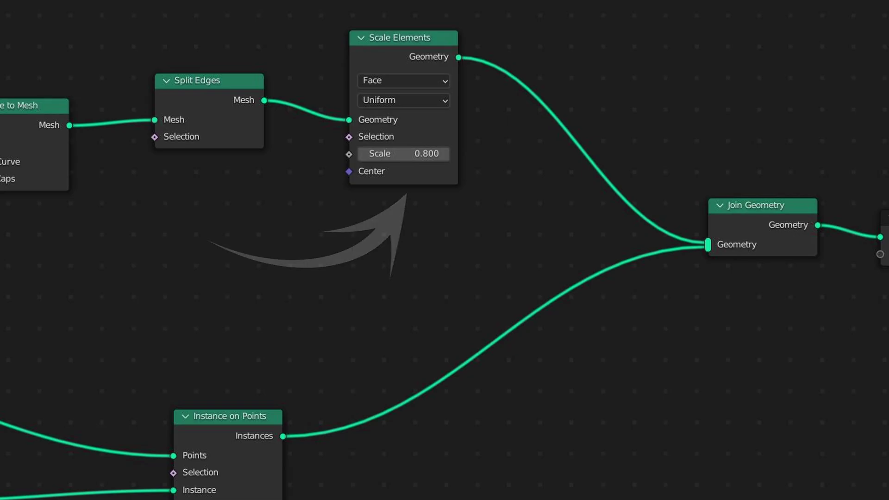
key("m")
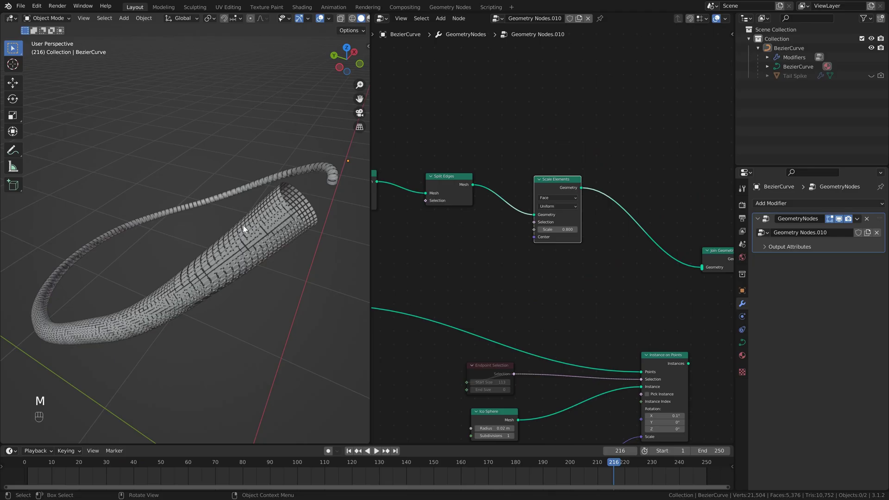
left_click(262, 227)
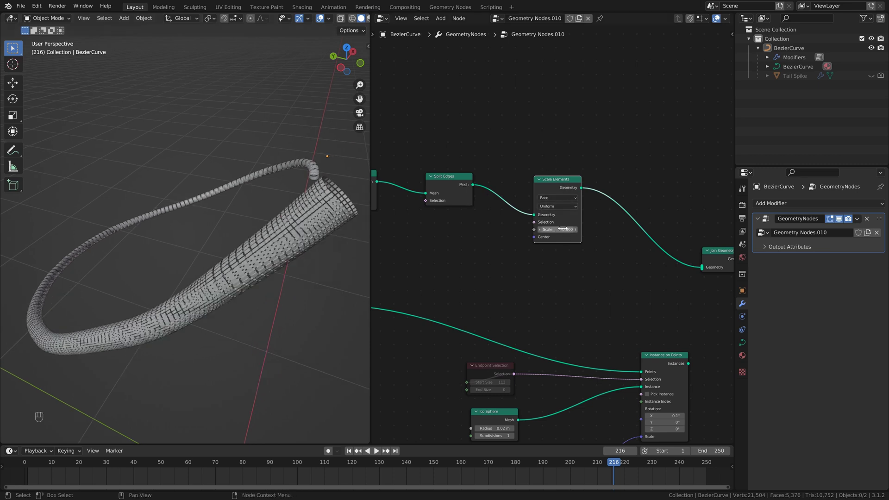
left_click(456, 186)
Mute Split Edges and Scale Elements (Face, Uniform, 0.8) one at a time to compare, then unmute both
key("m")
left_click_drag(206, 252, 283, 249)
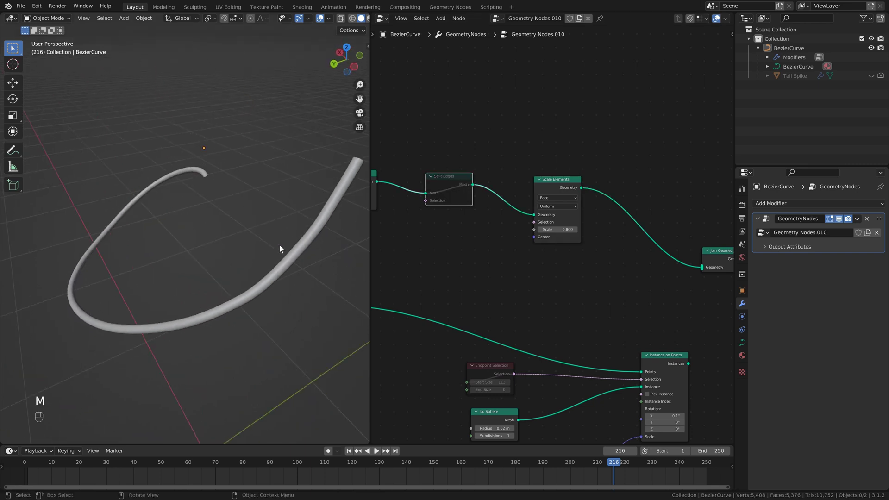
left_click(569, 185)
key("m")
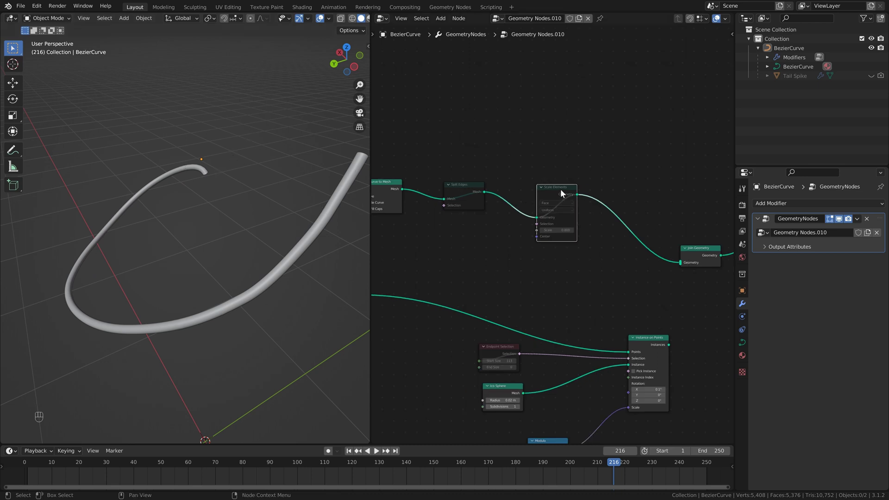
key("m")
key("m")
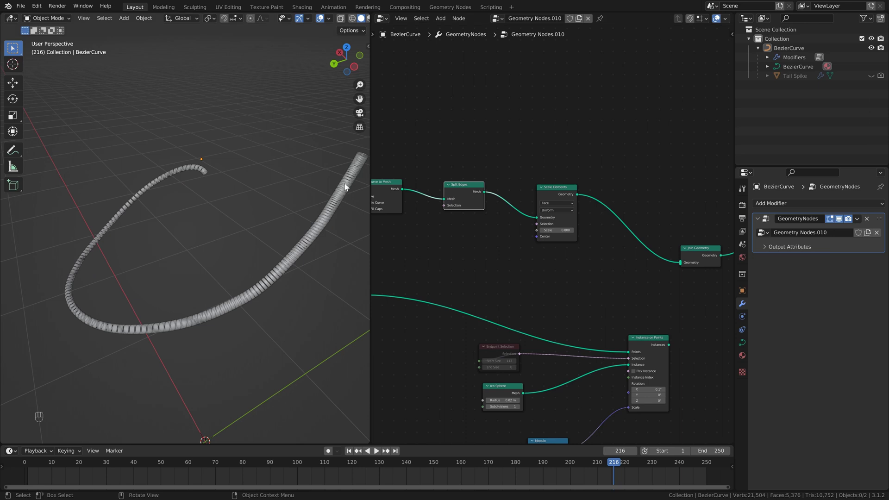
Review the Resample Curve and Instance on Points nodes in the node tree
left_click_drag(346, 189, 509, 266)
left_click(509, 266)
left_click_drag(406, 187, 557, 255)
left_click(558, 256)
left_click_drag(575, 255, 610, 265)
left_click_drag(609, 265, 597, 183)
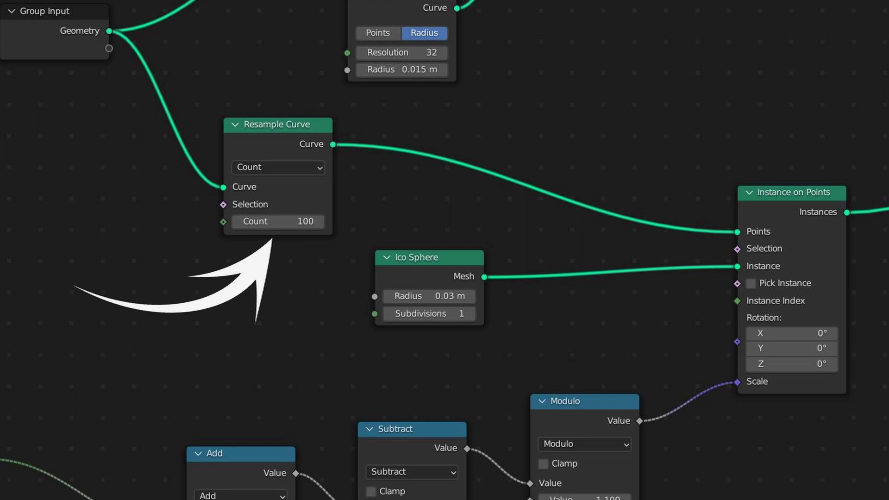
left_click(480, 225)
Check the curve's control points in Edit Mode, then cut the tube and Ico Sphere links so nothing shows
key("m")
left_click_drag(278, 267, 274, 284)
key("Tab")
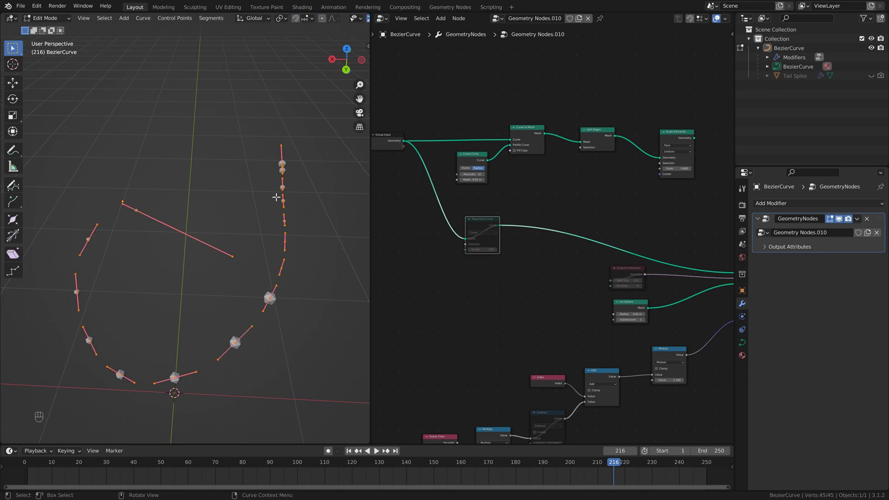
key("Tab")
left_click(500, 224)
key("m")
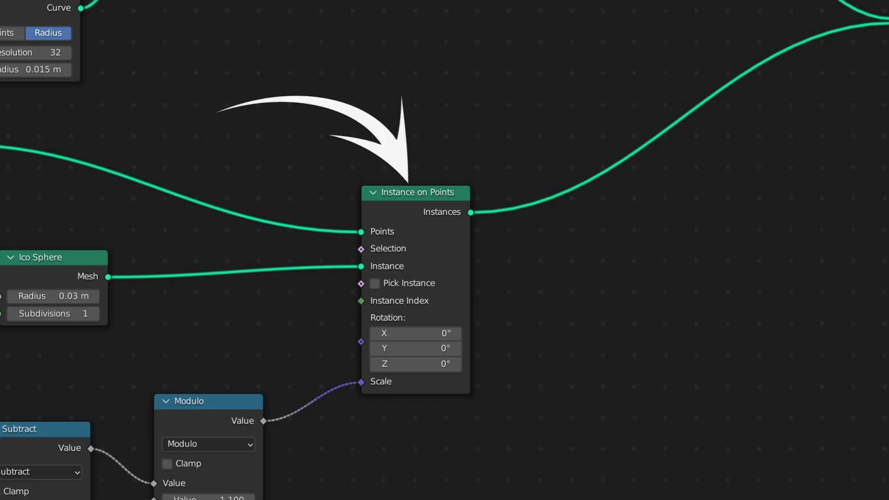
left_click_drag(550, 228, 539, 236)
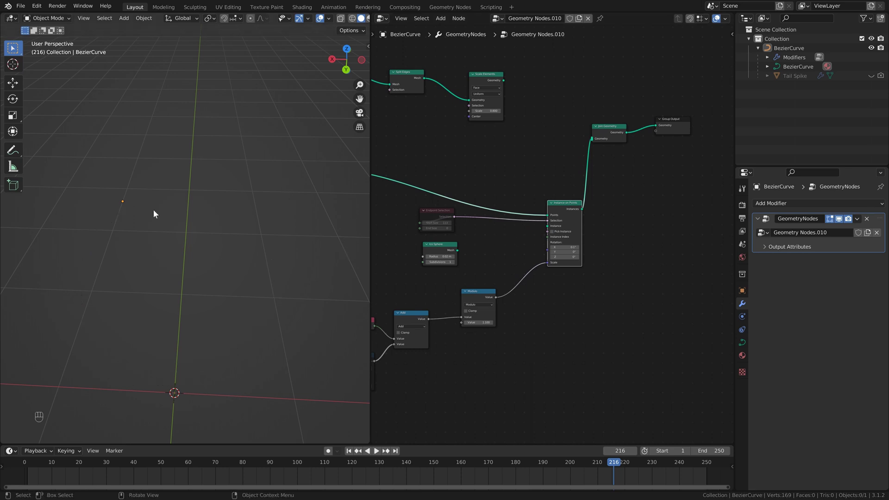
Reconnect the Ico Sphere mesh as the Instance on Points shape
left_click_drag(142, 213, 175, 207)
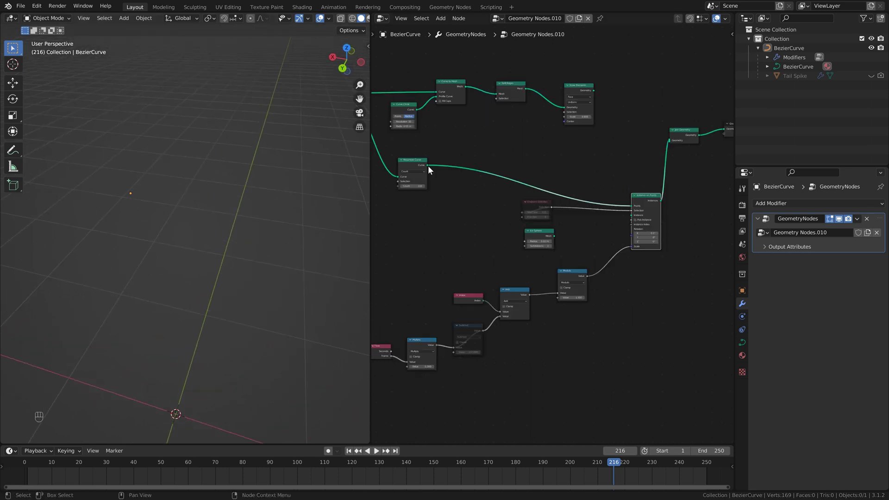
left_click(582, 179)
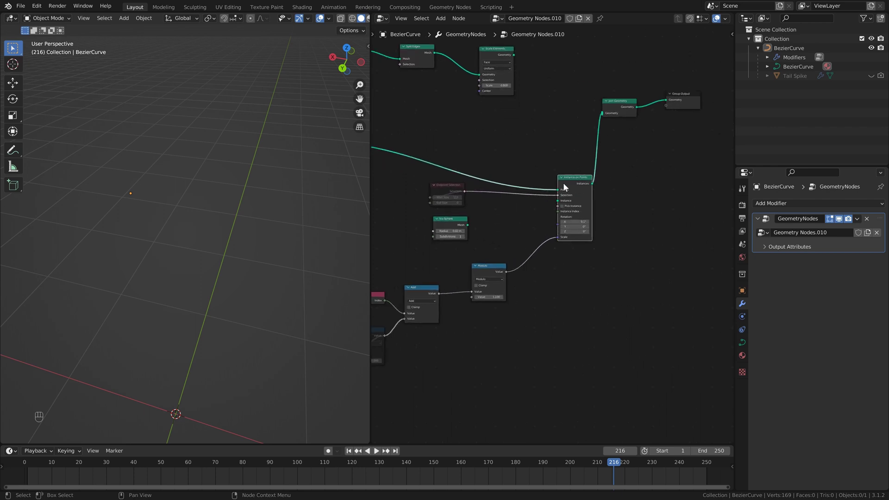
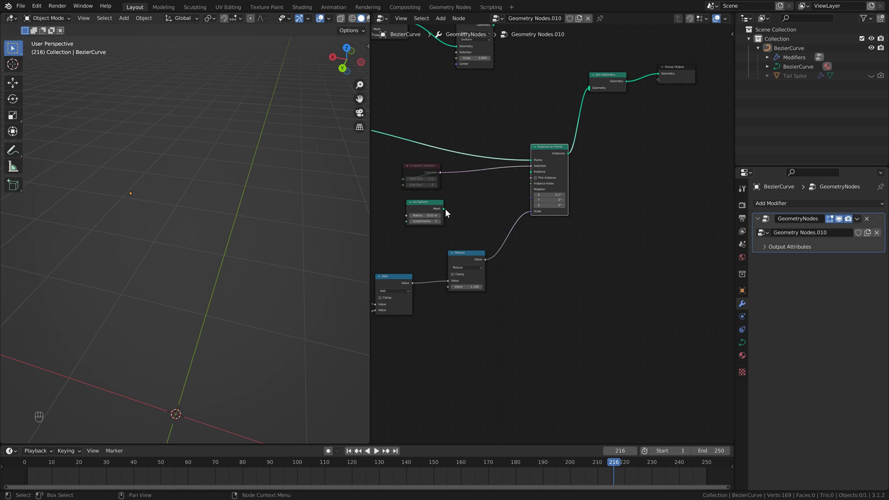
left_click_drag(447, 213, 534, 175)
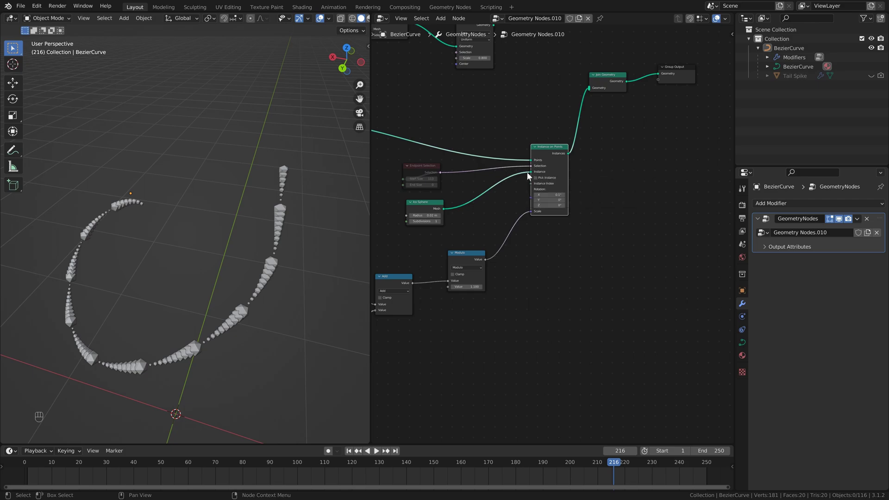
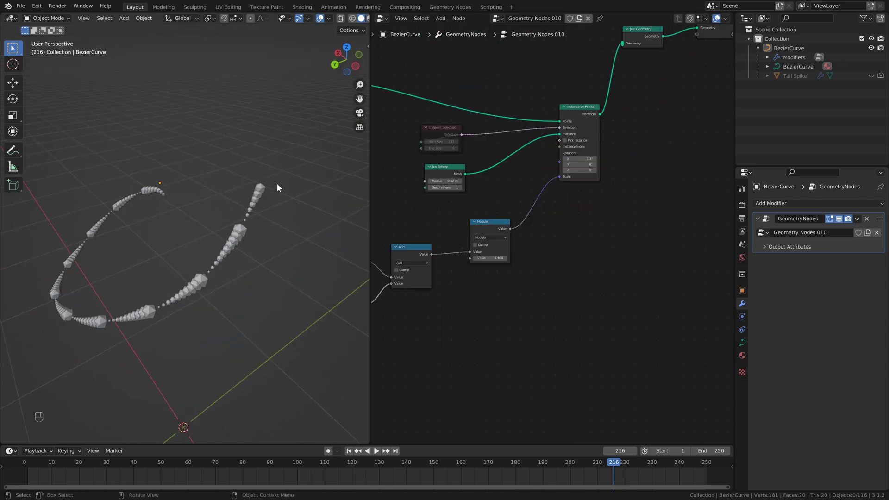
Step back and forth through frames with the arrow keys to watch the sphere sizes change
left_click_drag(288, 183, 274, 191)
left_click_drag(311, 201, 291, 202)
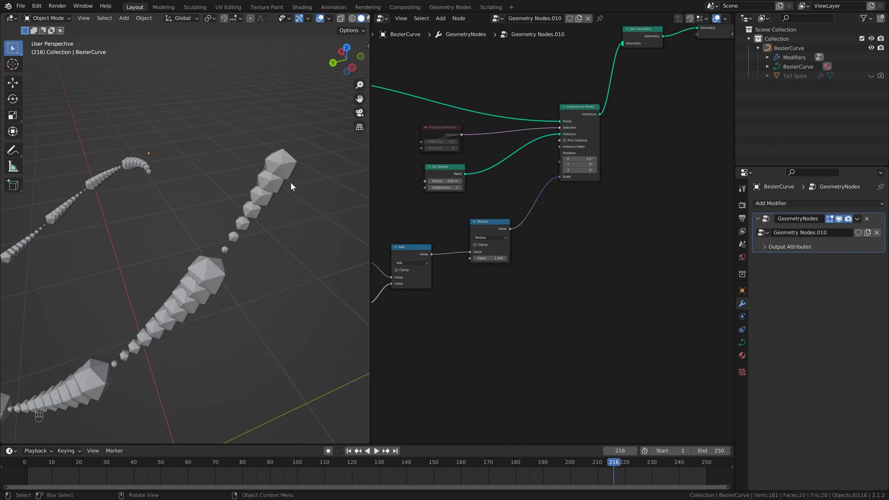
key("Left")
key("Right")
key("Right")
key("Right")
key("Left")
key("Left")
key("Left")
key("Left")
key("Right")
key("Right")
key("Left")
key("Right")
key("Right")
key("Right")
key("Right")
key("Left")
key("Left")
key("Left")
key("Right")
left_click_drag(507, 227, 280, 192)
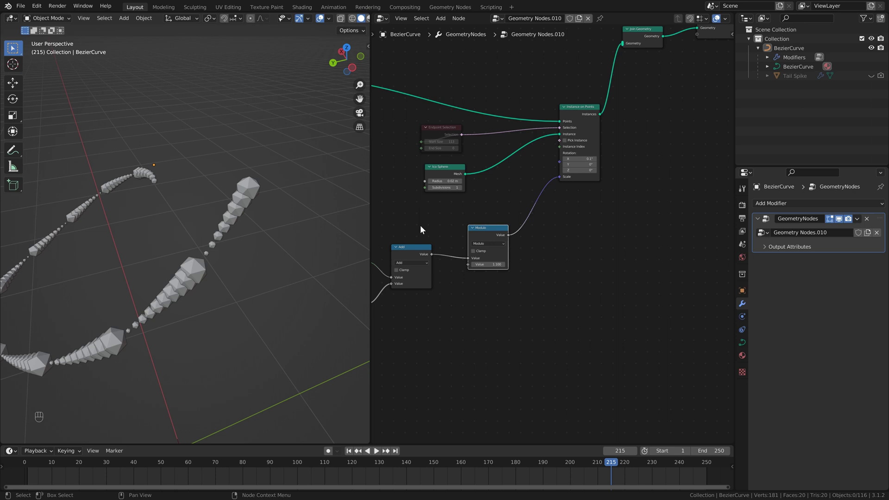
key("Right")
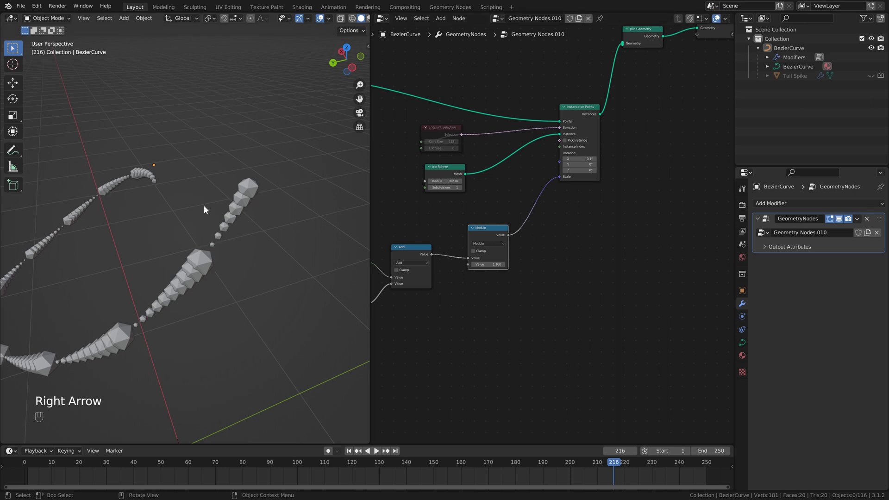
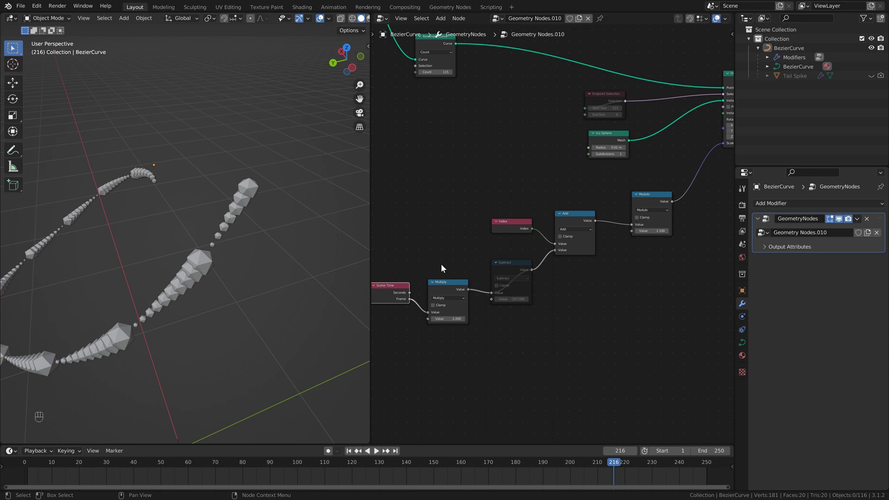
Save the file, detach the pulsing value from instance Scale for uniform spheres, and play
key("ctrl+s")
left_click(622, 220)
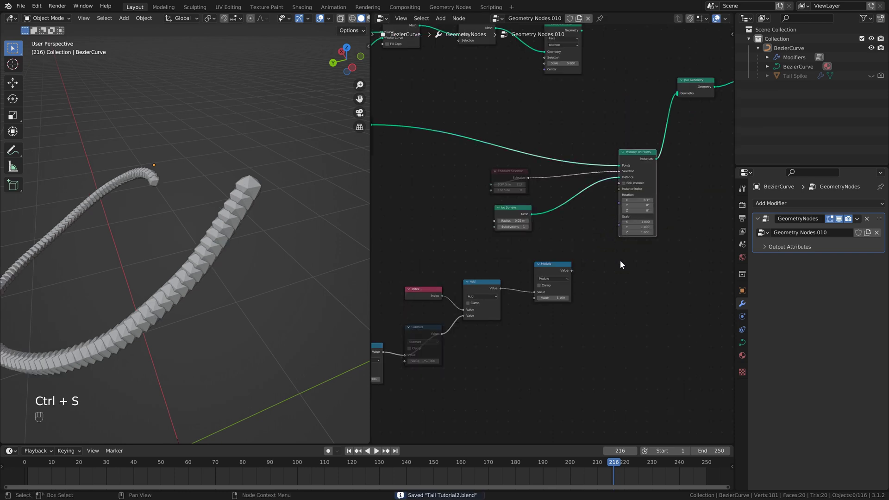
key("space")
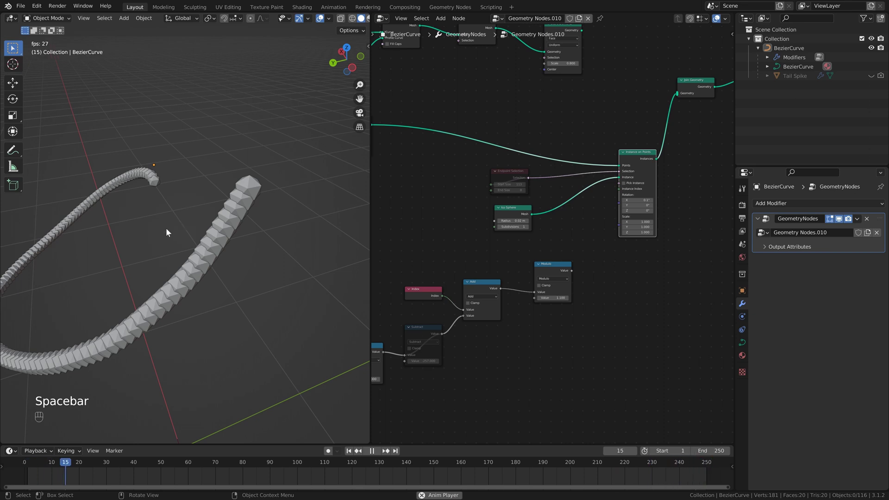
left_click_drag(169, 231, 218, 214)
Drive instance Scale with a Musgrave Texture, tweak its 4D W via a Value node, and play
key("space")
key("shift+a")
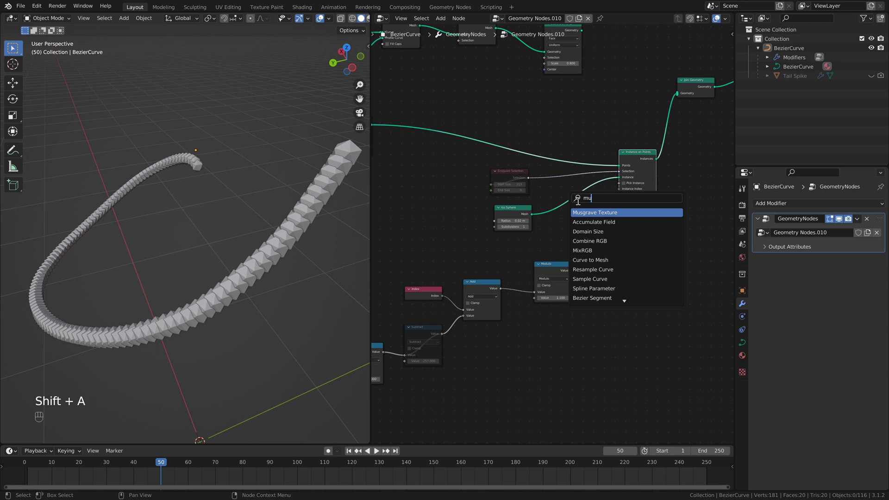
left_click_drag(623, 282, 624, 229)
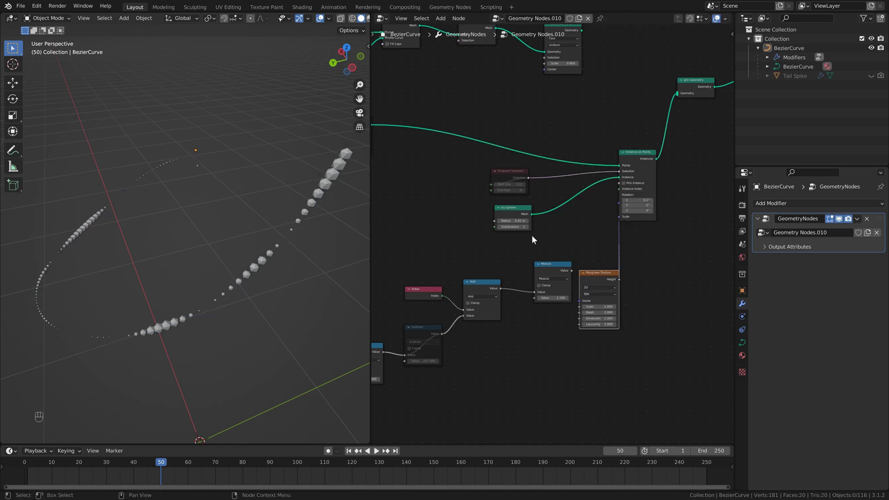
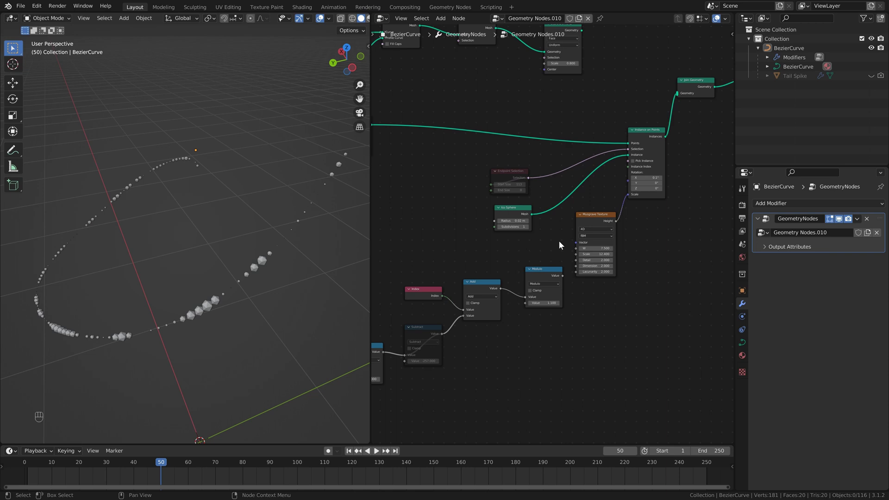
left_click(551, 243)
key("shift+a")
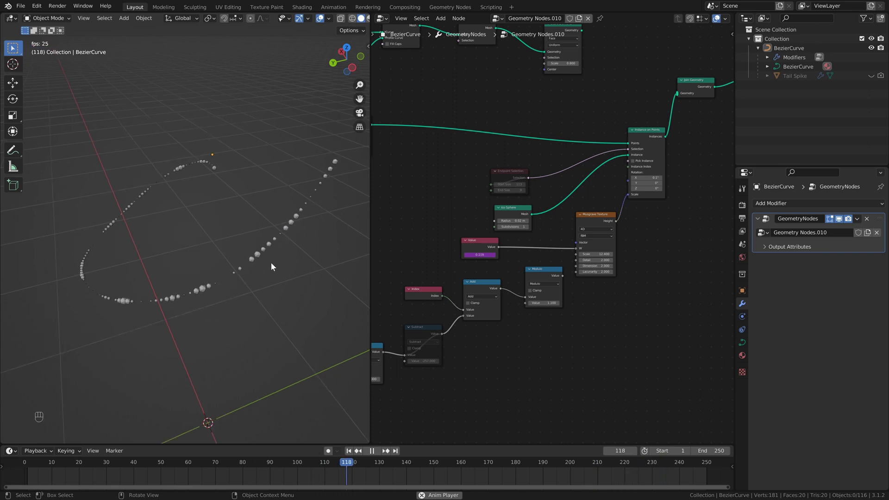
Delete the Musgrave Texture and Value nodes and feed the Modulo result back into Scale
key("space")
key("Delete")
left_click_drag(627, 228, 630, 207)
key("space")
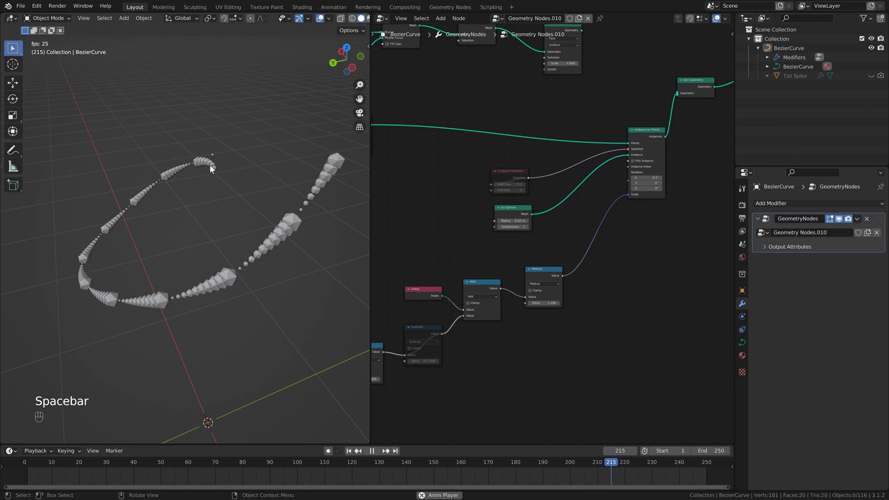
Stop playback, clear the old node tree and add a new Bezier curve to the scene
key("space")
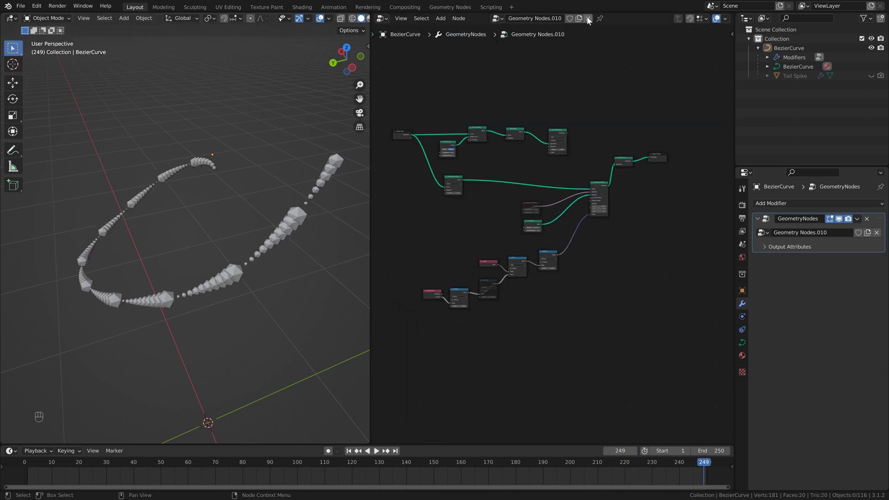
left_click(590, 19)
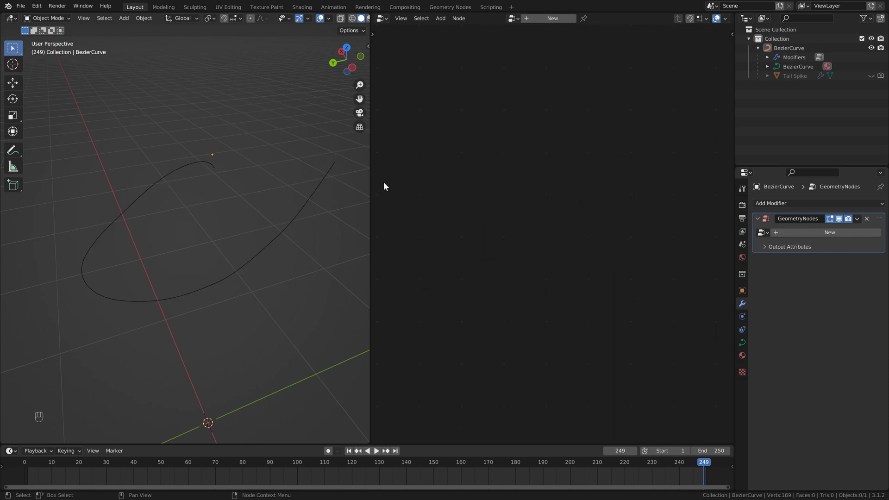
key("shift+a")
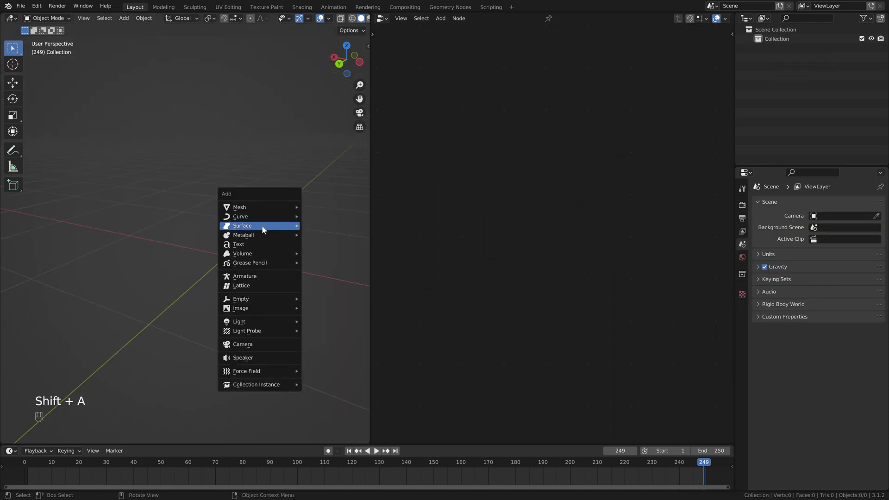
left_click_drag(301, 229, 247, 244)
left_click(295, 263)
left_click_drag(286, 238, 263, 226)
left_click(272, 229)
Try subdividing the curve in Edit Mode, undo it, and return to Object Mode
key("Tab")
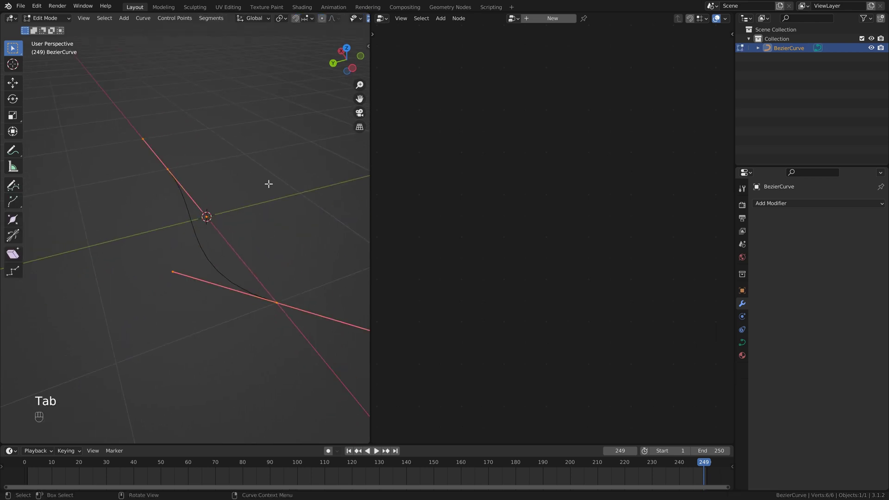
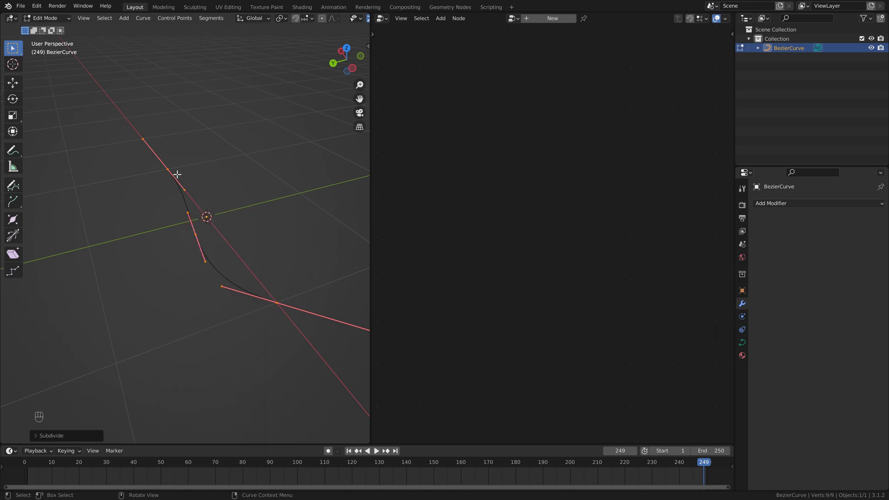
key("ctrl+z")
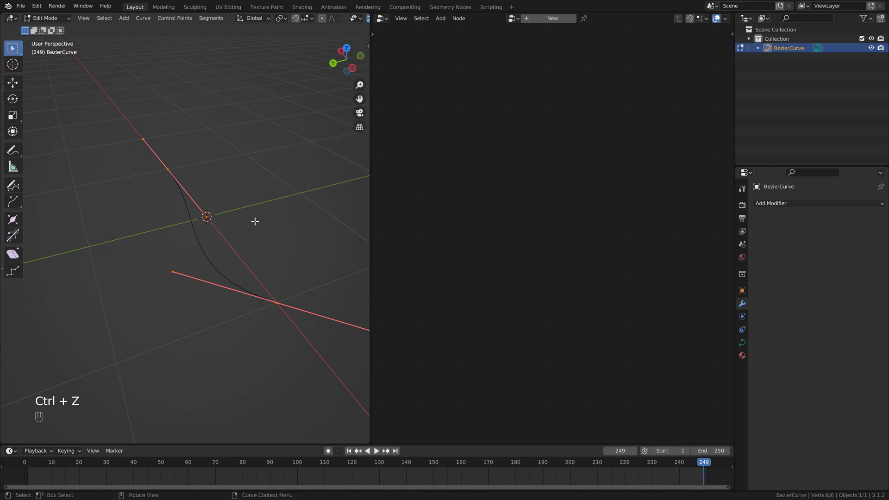
key("Tab")
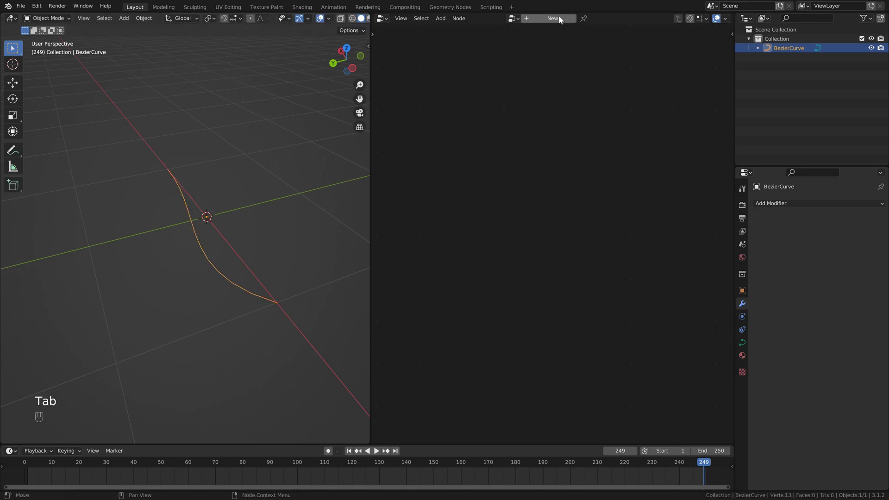
Create a new Geometry Nodes modifier and node tree on the BezierCurve
left_click(562, 22)
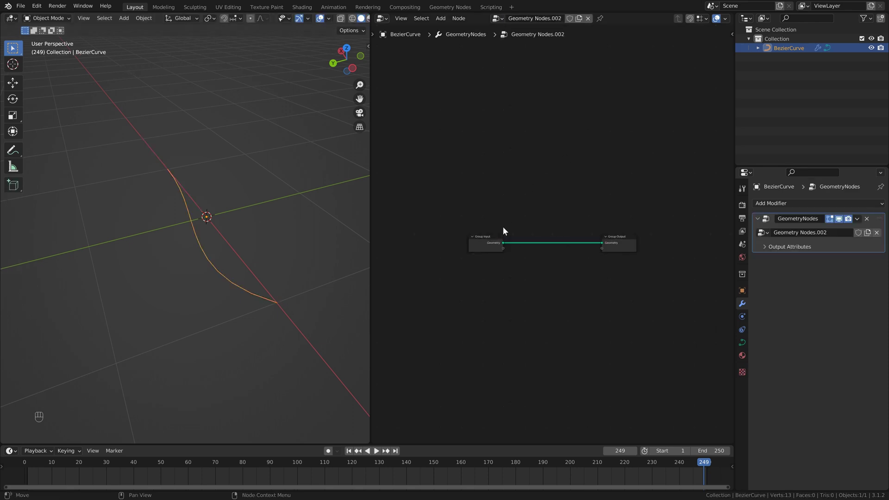
left_click(507, 242)
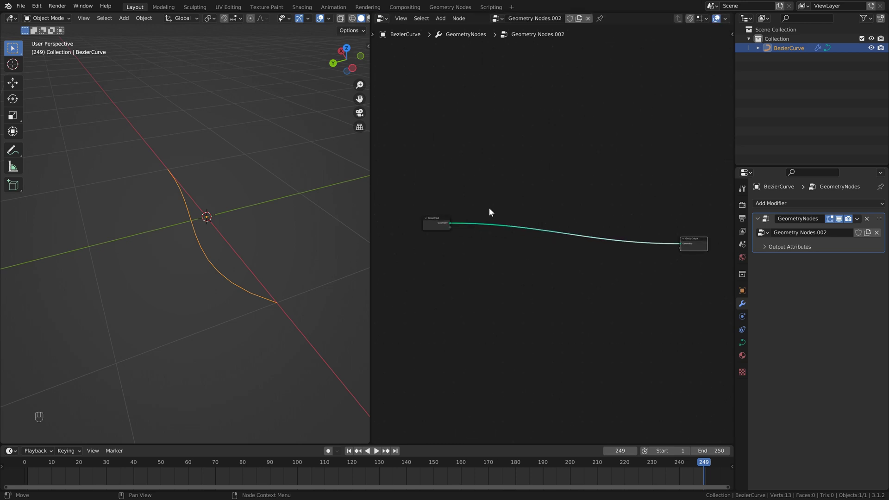
left_click(447, 225)
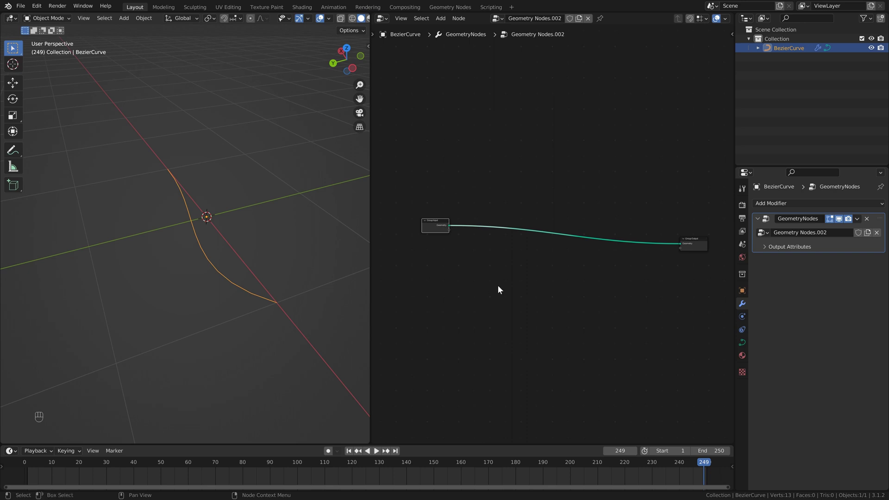
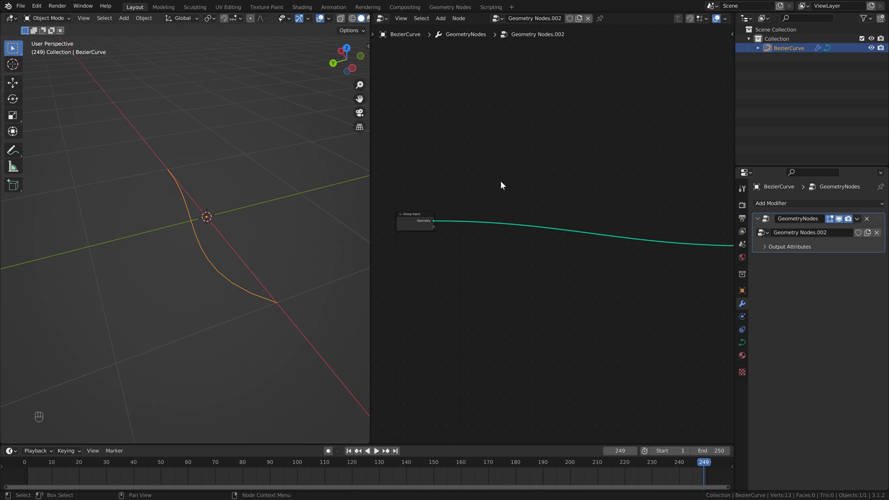
key("shift+a")
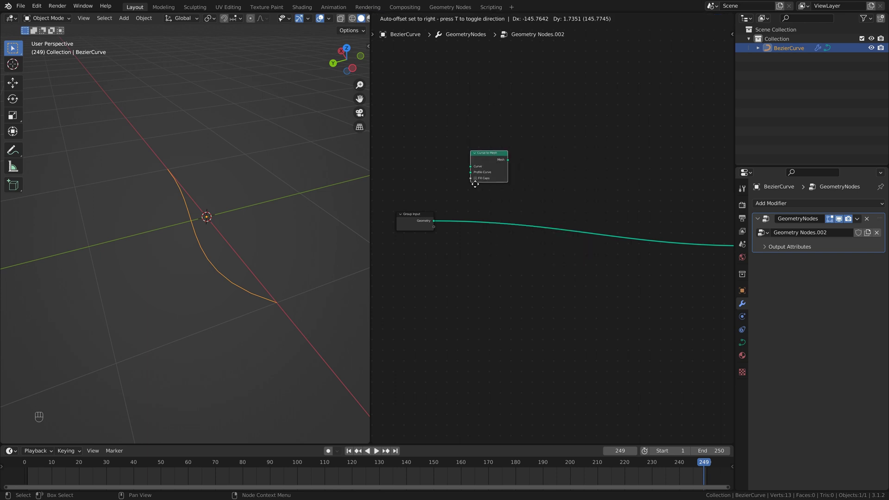
left_click(488, 148)
Insert a Curve to Mesh node between Group Input and Group Output
key("shift+a")
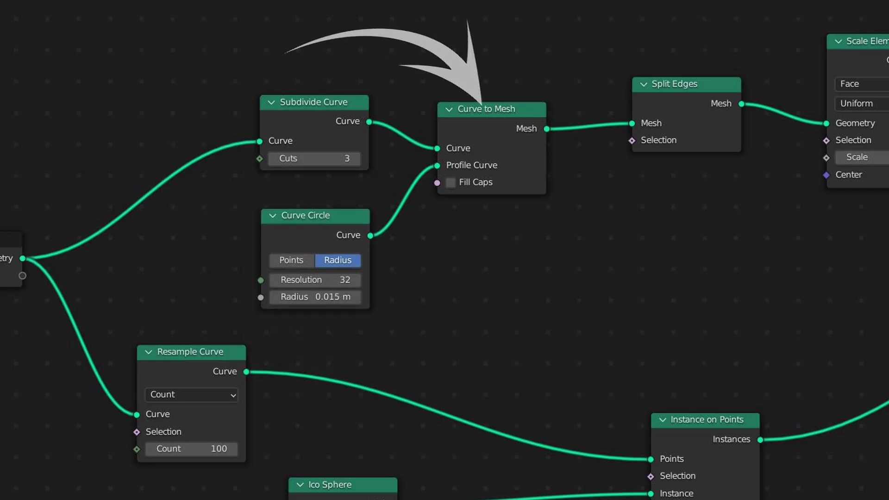
left_click_drag(280, 235, 276, 245)
left_click_drag(270, 248, 290, 251)
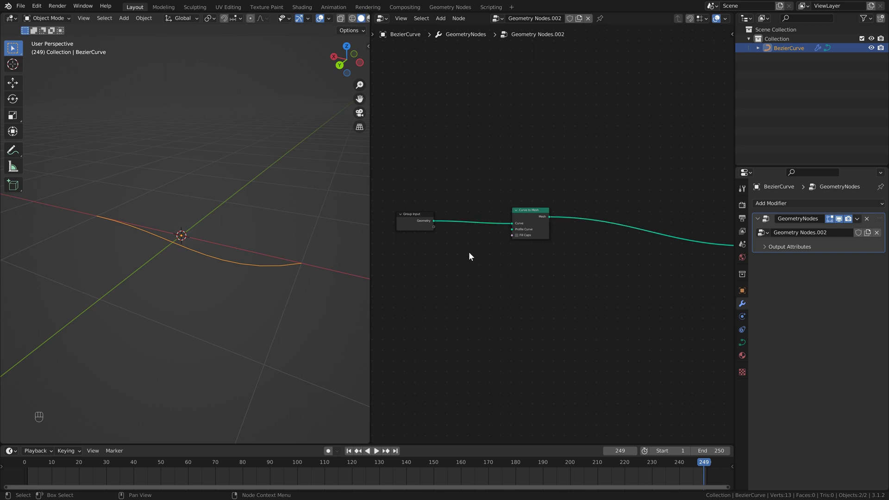
Add a Curve Circle node as the Profile Curve so the curve renders as a thin tube
key("shift+a")
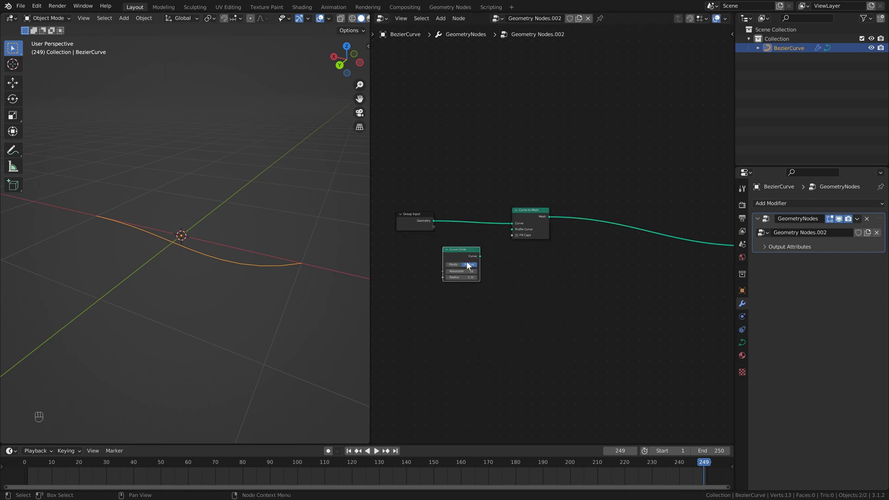
key("shift+a")
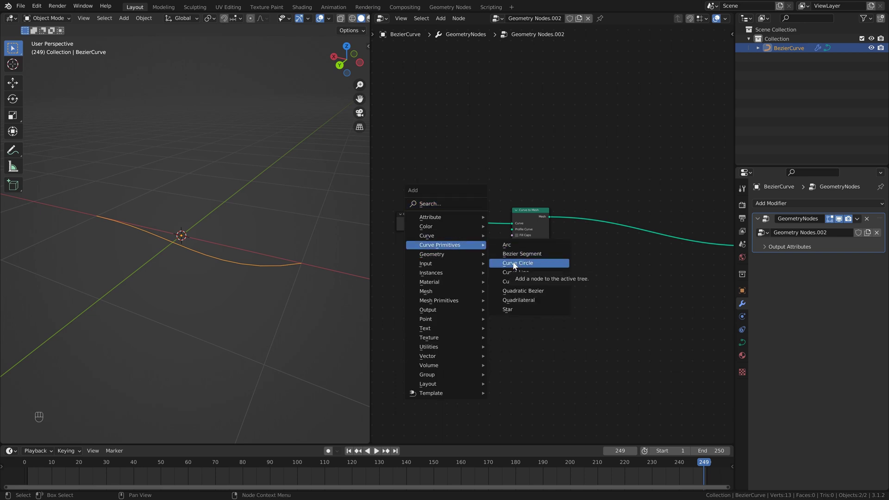
left_click_drag(497, 245, 516, 231)
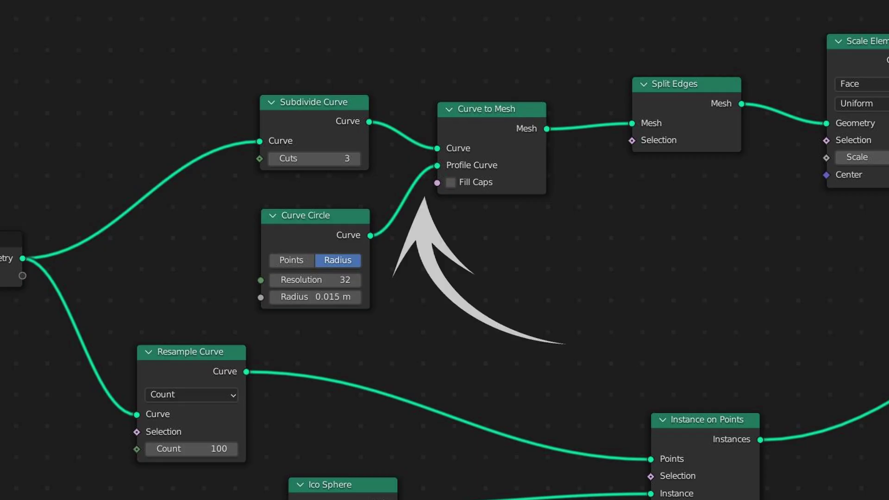
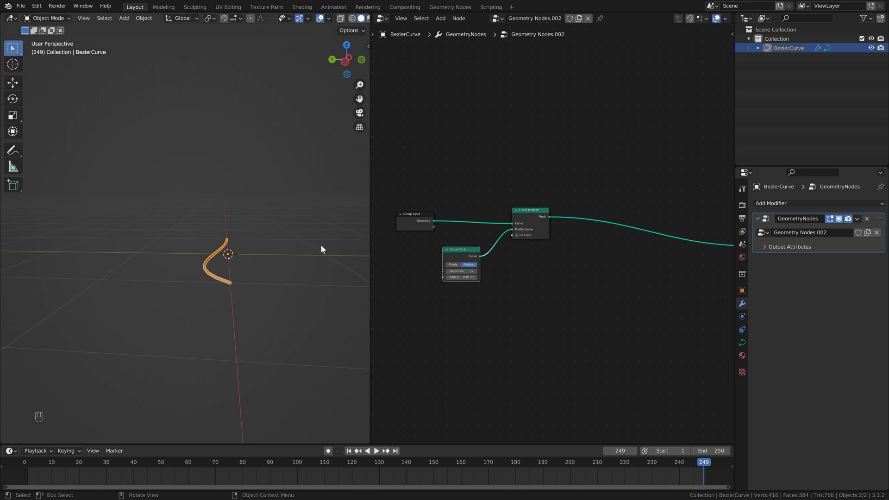
left_click_drag(318, 263, 331, 264)
left_click(325, 282)
key("shift+a")
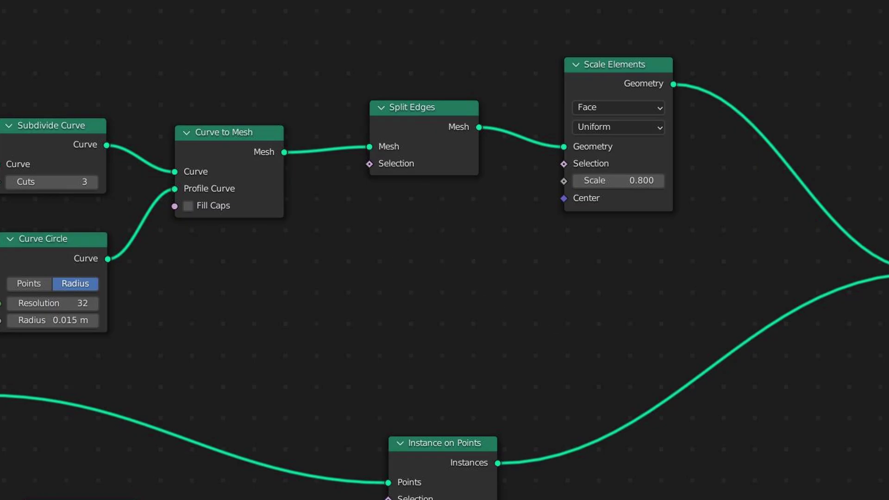
Add a Split Edges node after Curve to Mesh and check the tube's separated faces in Edit Mode
left_click_drag(312, 259, 255, 255)
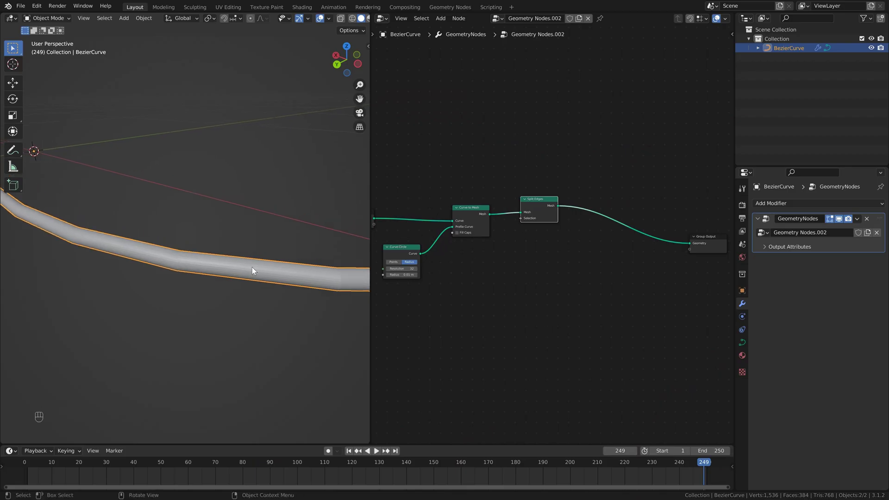
left_click_drag(316, 290, 262, 298)
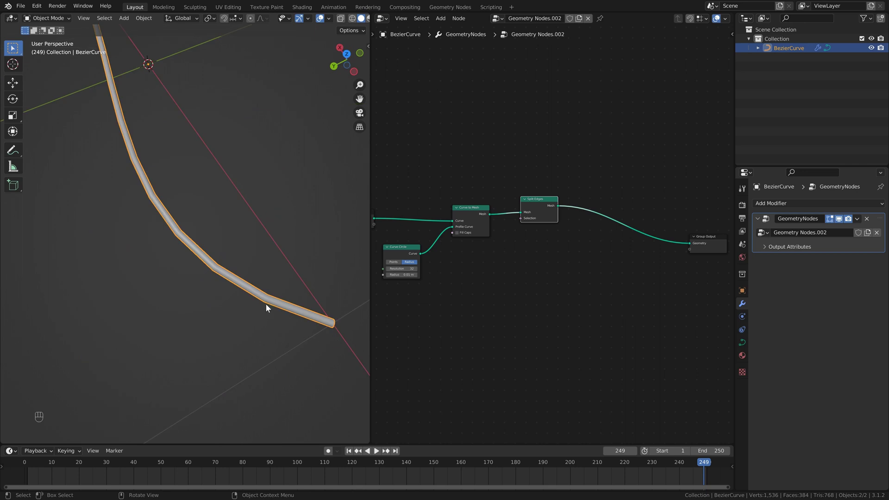
left_click(200, 208)
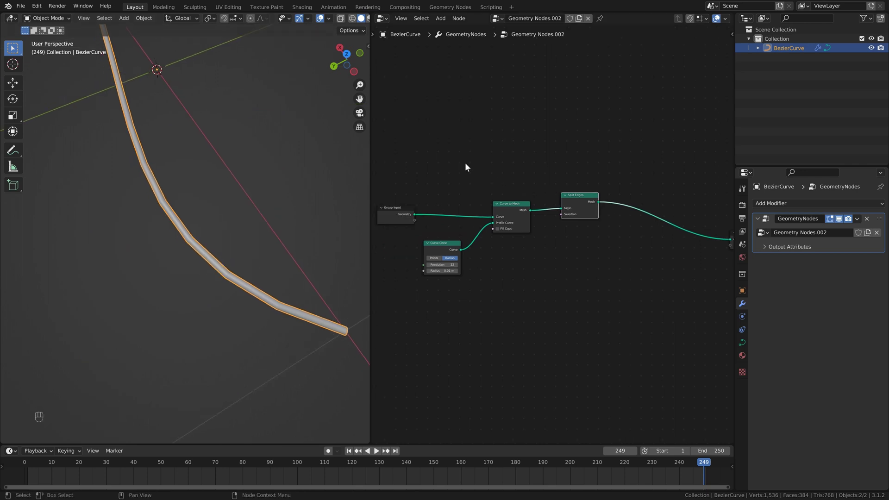
key("Tab")
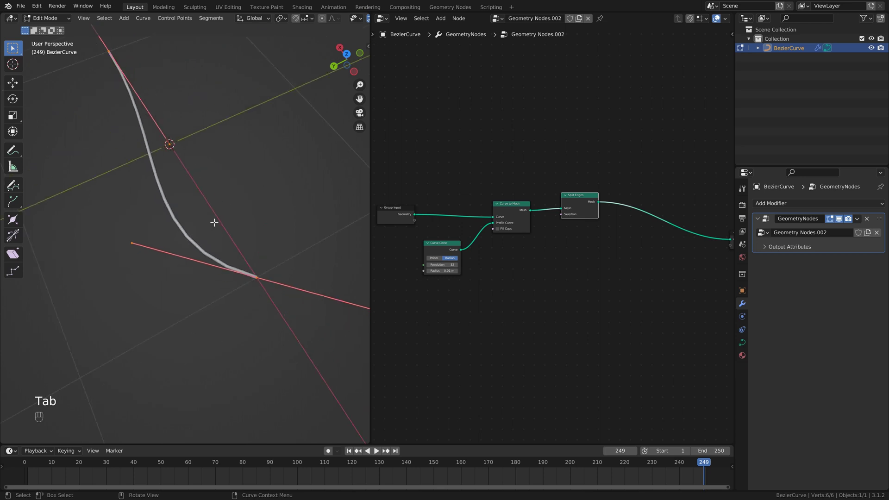
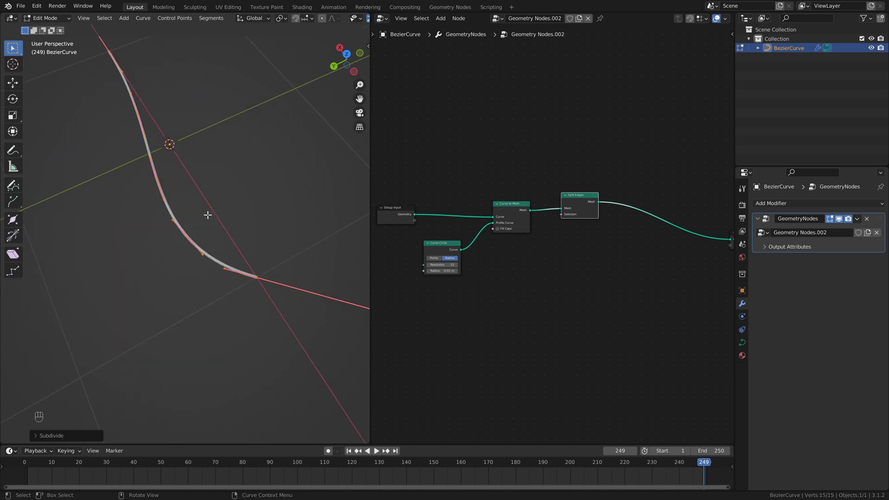
key("Tab")
key("ctrl+z")
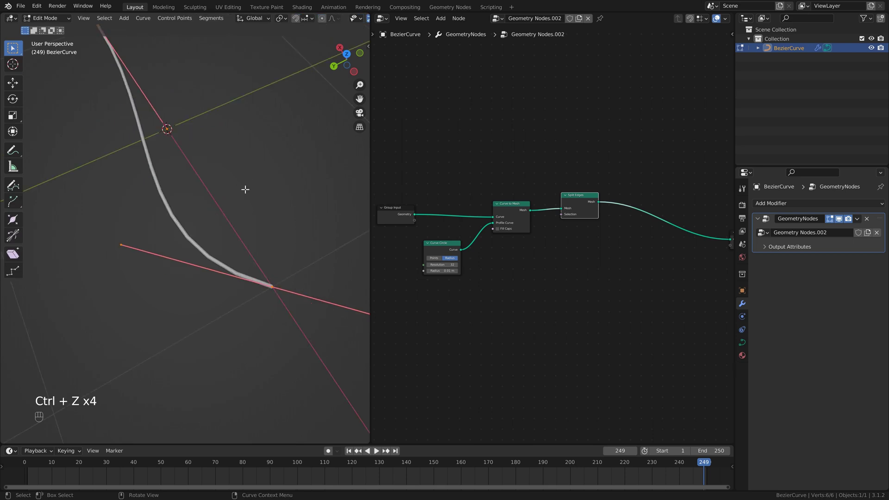
key("Tab")
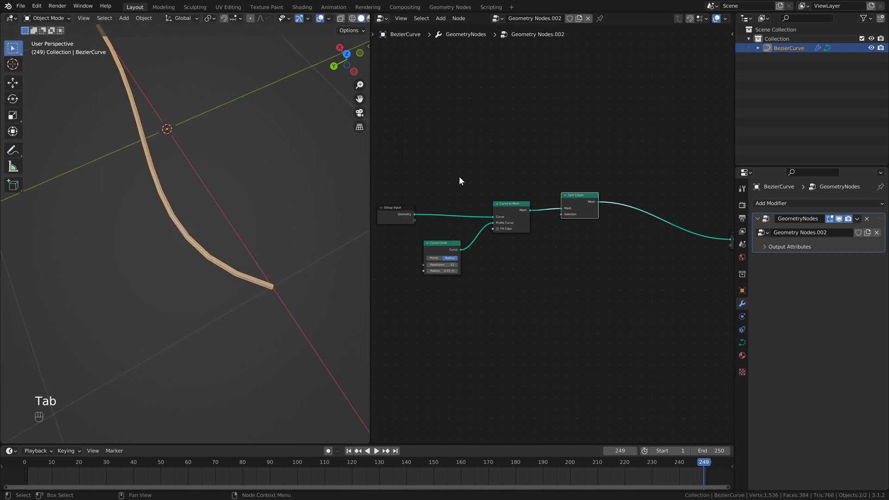
left_click(439, 178)
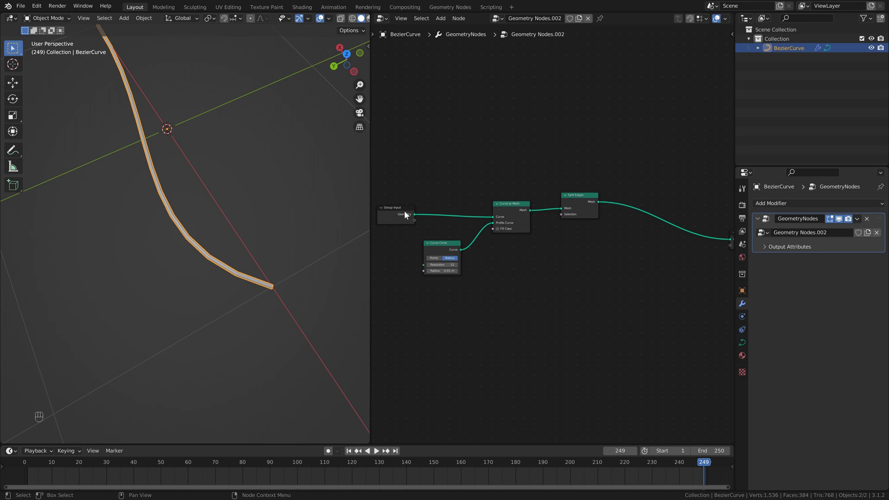
Insert a Subdivide Curve node between Group Input and Curve to Mesh for a smoother tube
left_click(438, 187)
key("shift+a")
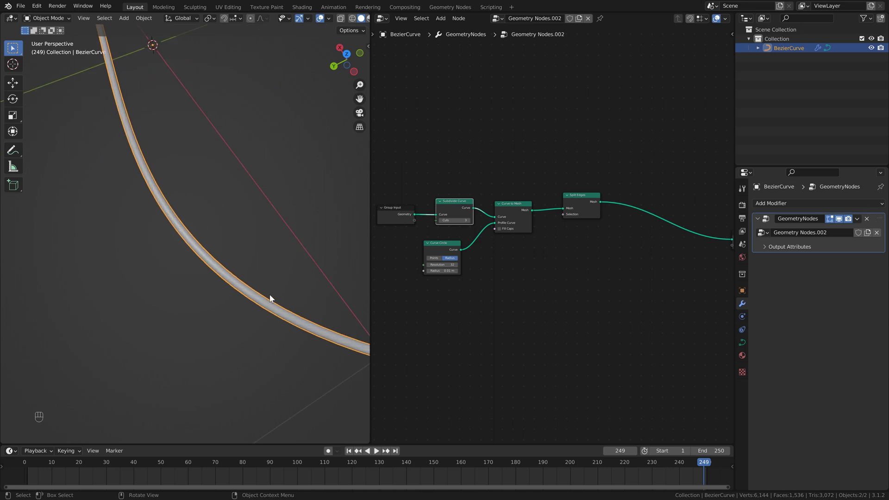
left_click_drag(276, 259, 480, 230)
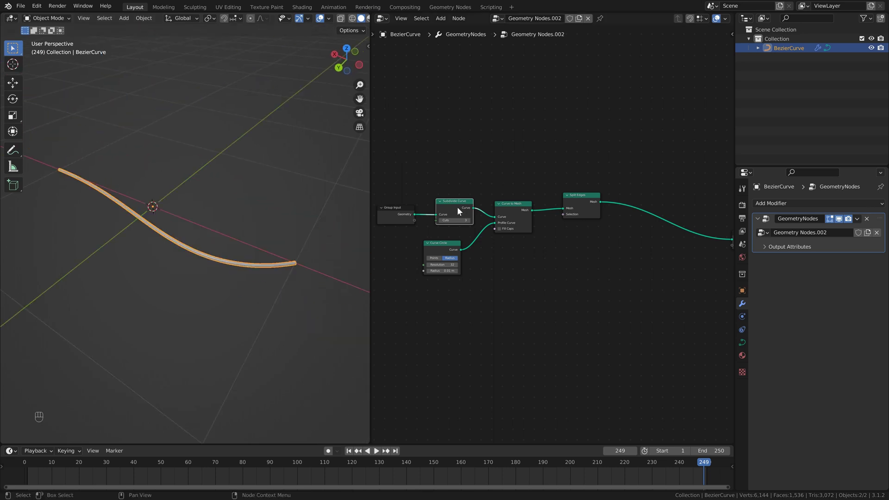
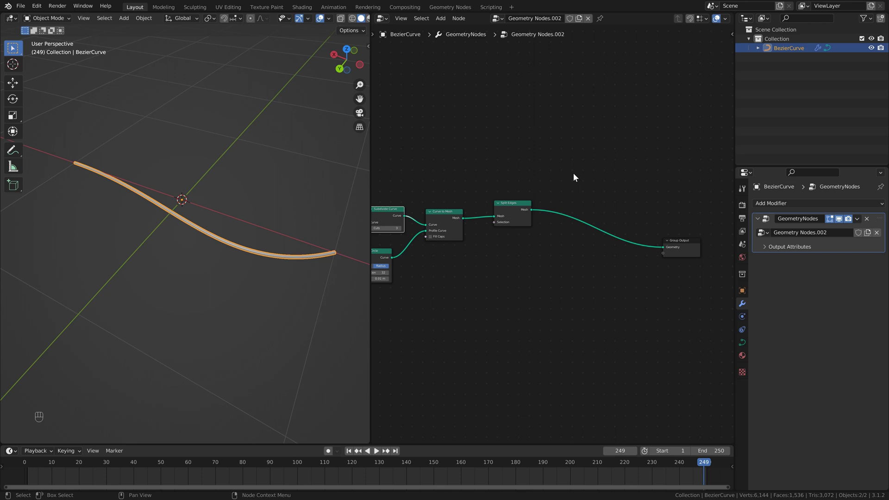
Add a Scale Elements node (Face, Uniform, 0.8) after Split Edges so the tube becomes separate short segments
key("shift+a")
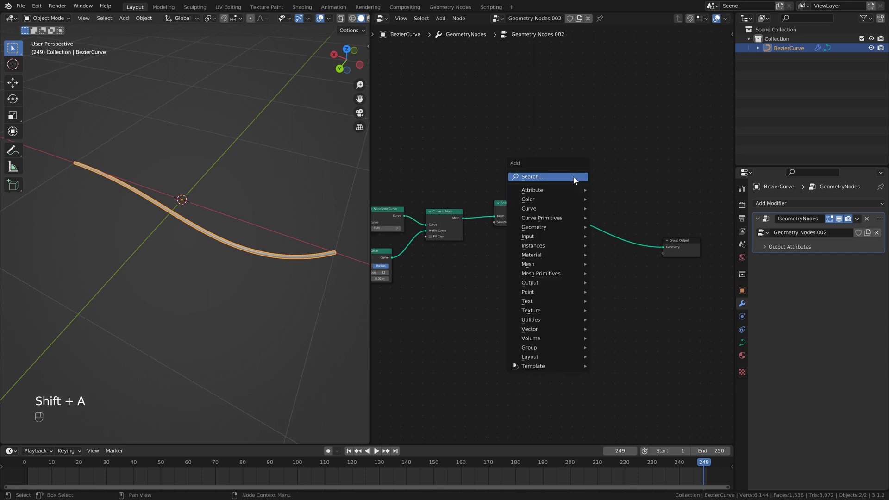
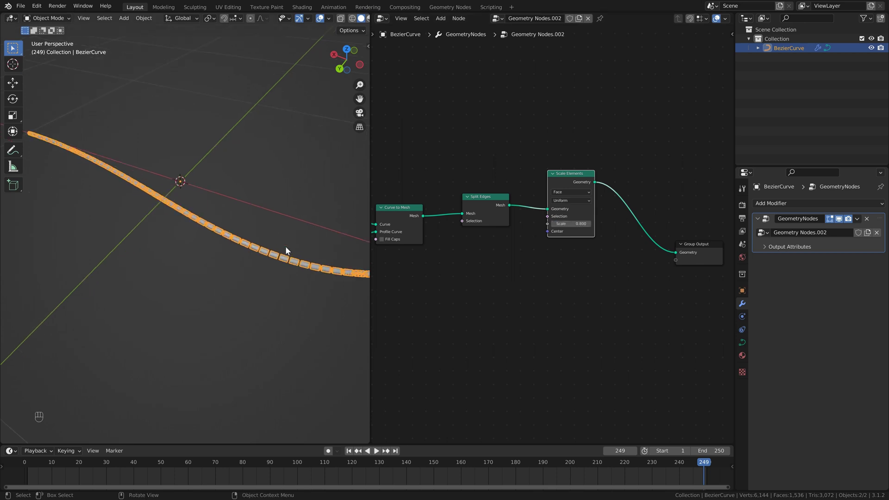
left_click_drag(304, 249, 300, 252)
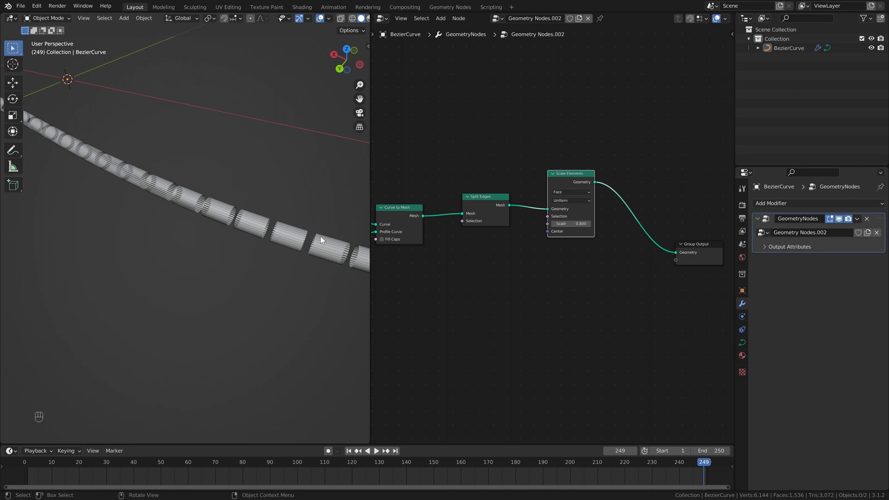
left_click_drag(286, 228, 308, 237)
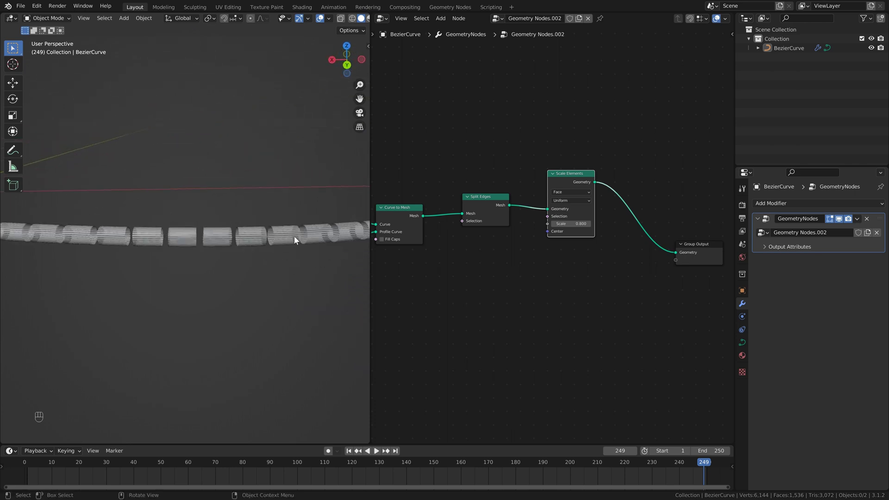
left_click_drag(286, 243, 273, 244)
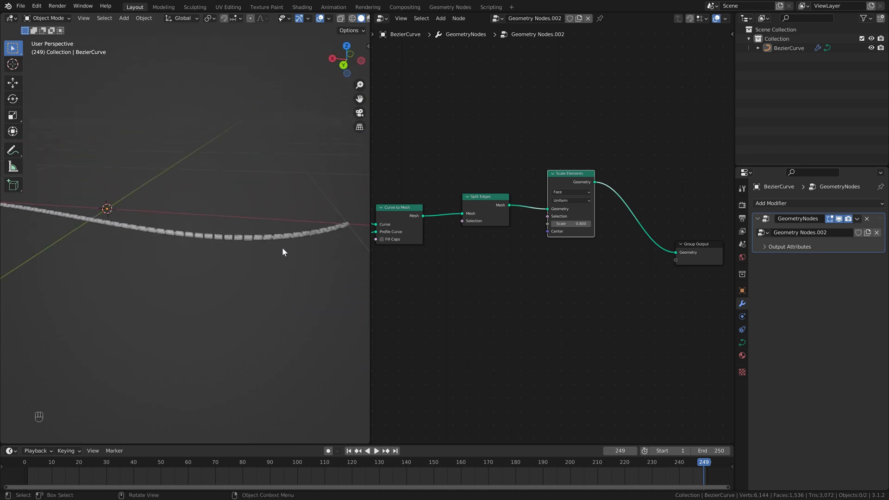
left_click(510, 245)
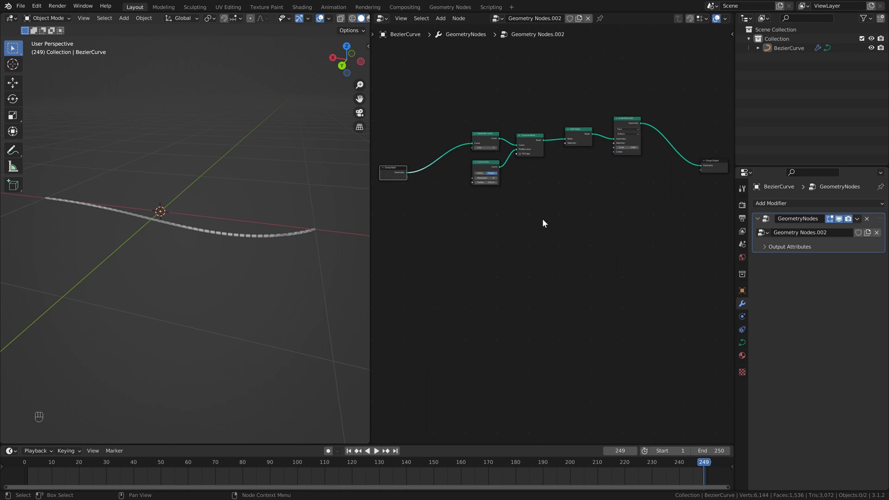
Search for and place an Instance on Points node below the existing tree
key("shift+a")
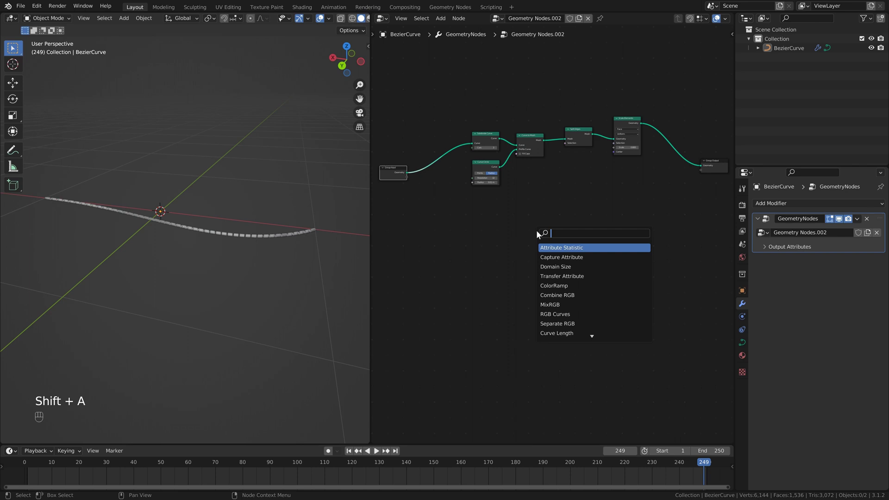
key("BackSpace")
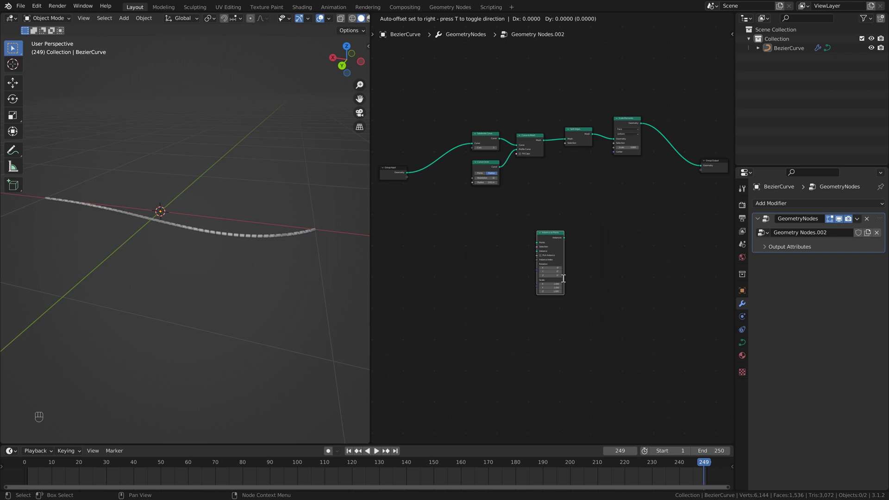
Link Group Input Geometry into Instance on Points and its Instances to Group Output
left_click_drag(411, 177, 531, 223)
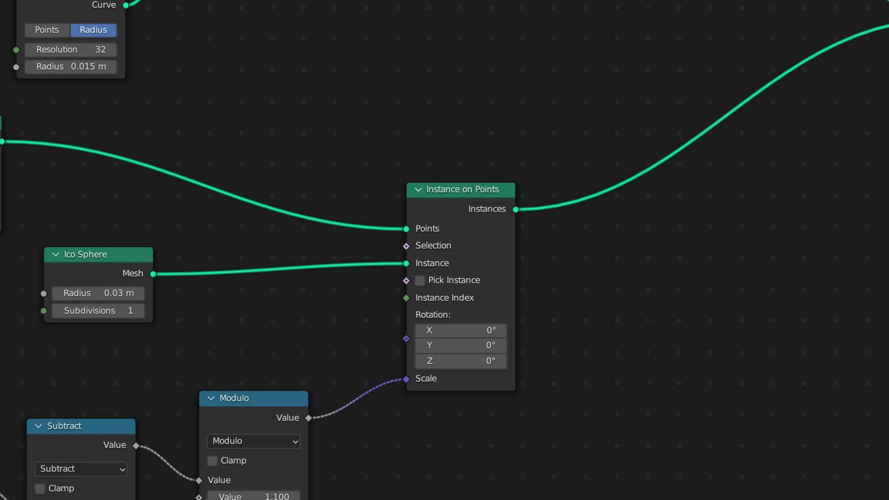
left_click_drag(625, 198, 703, 169)
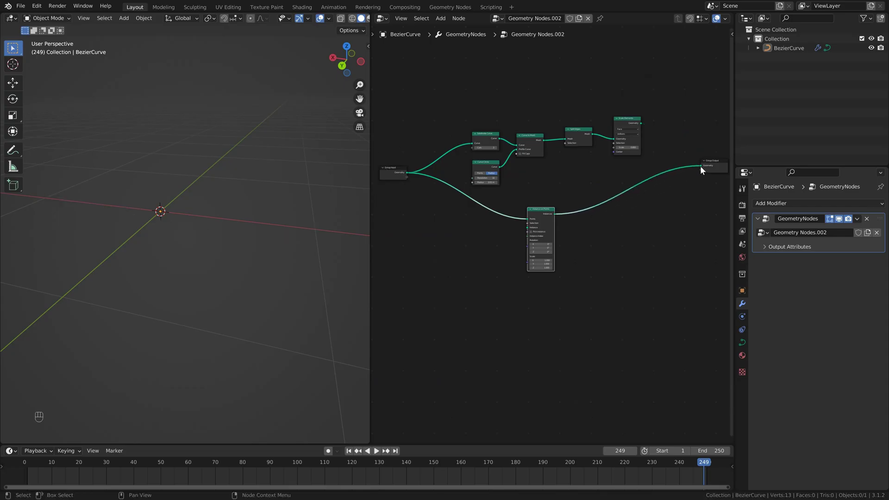
left_click(641, 144)
left_click(654, 138)
Drop a Join Geometry node onto the instances link feeding the output
key("shift+a")
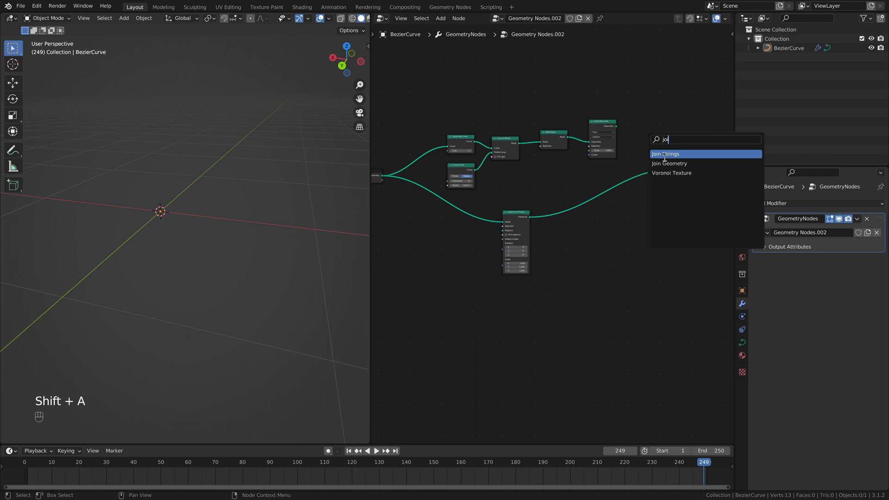
left_click_drag(638, 160, 637, 173)
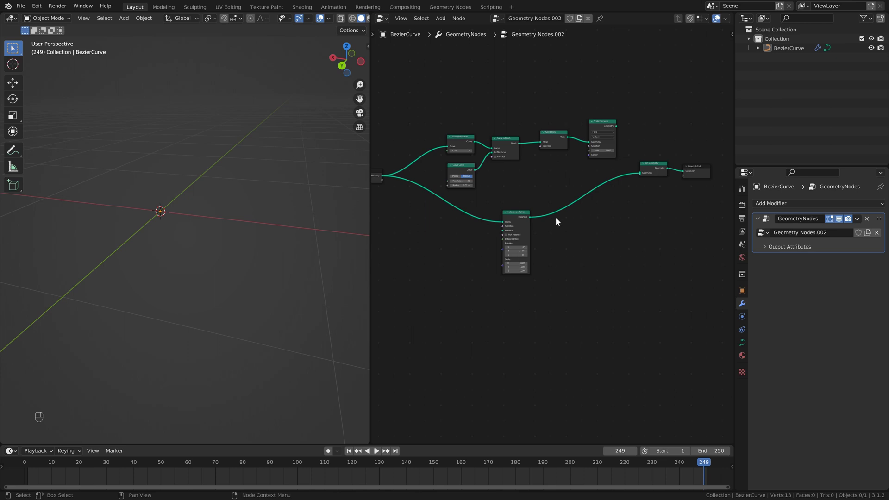
left_click(157, 207)
middle_click(169, 217)
middle_click(220, 208)
key("shift+a")
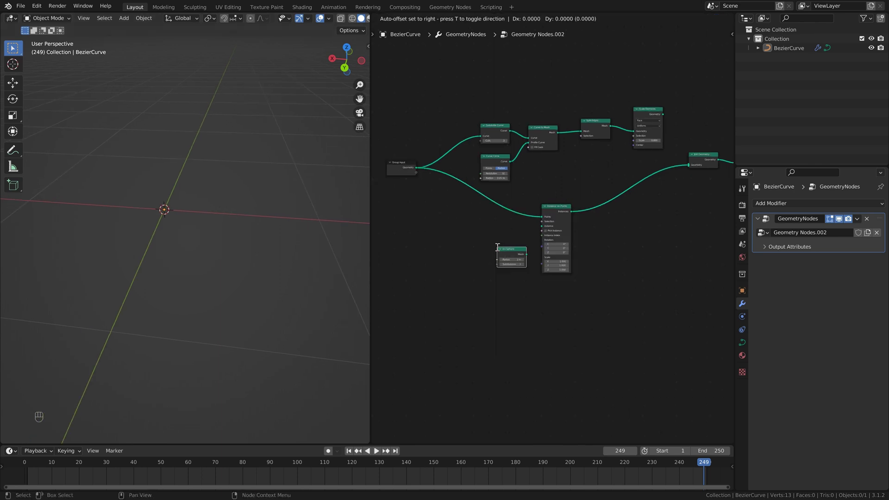
Add an Ico Sphere node and use its mesh as the instance shape
left_click(469, 241)
key("shift+a")
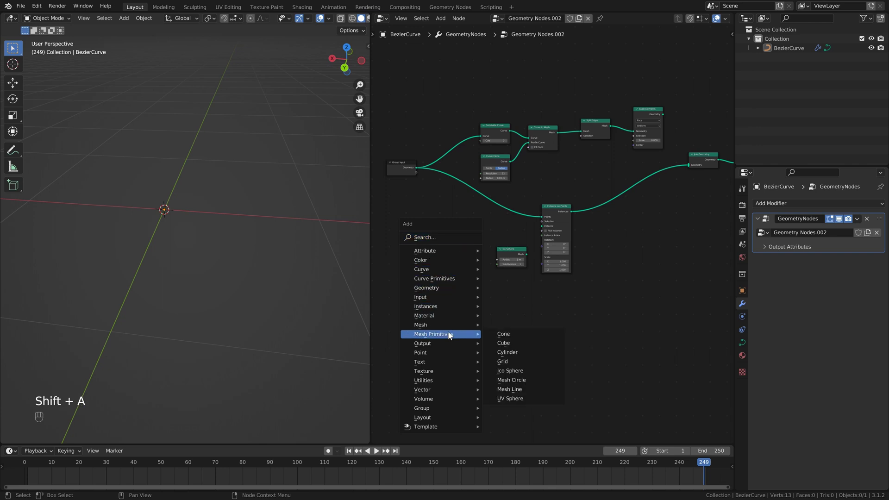
left_click_drag(536, 232, 543, 228)
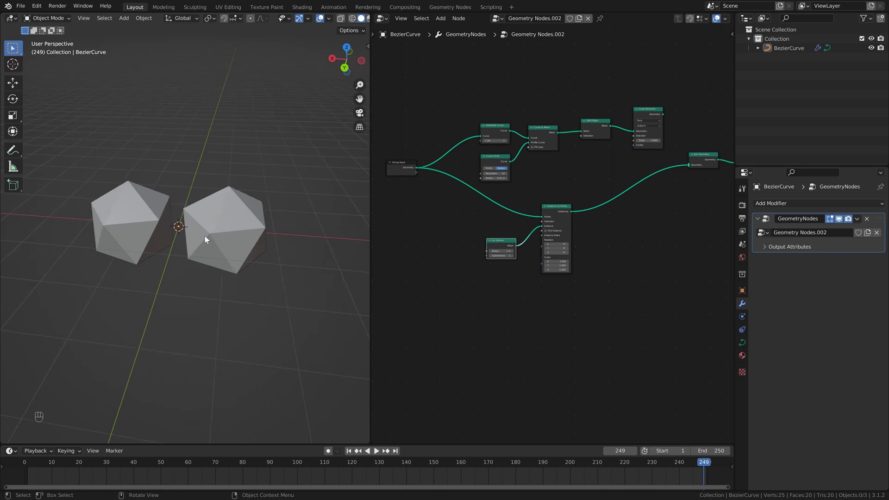
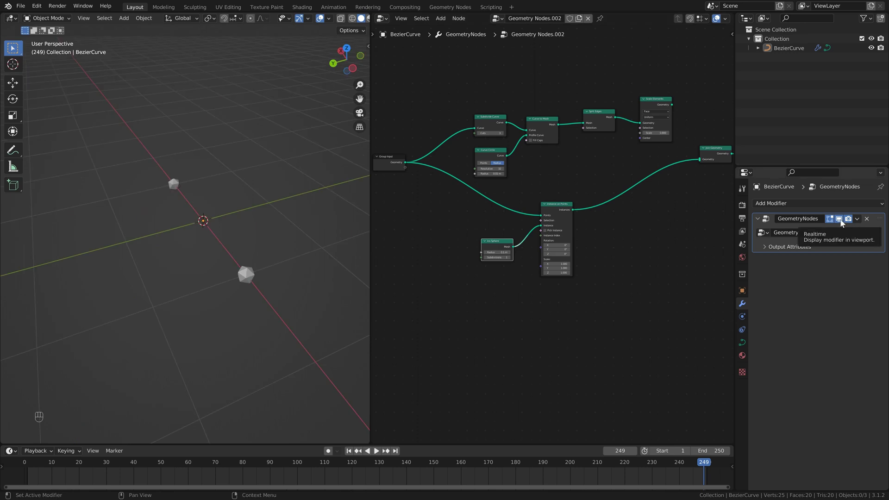
Toggle the modifier's viewport display and check the small spheres at the curve points in Edit Mode
left_click(844, 222)
left_click(843, 222)
left_click(844, 222)
left_click(843, 222)
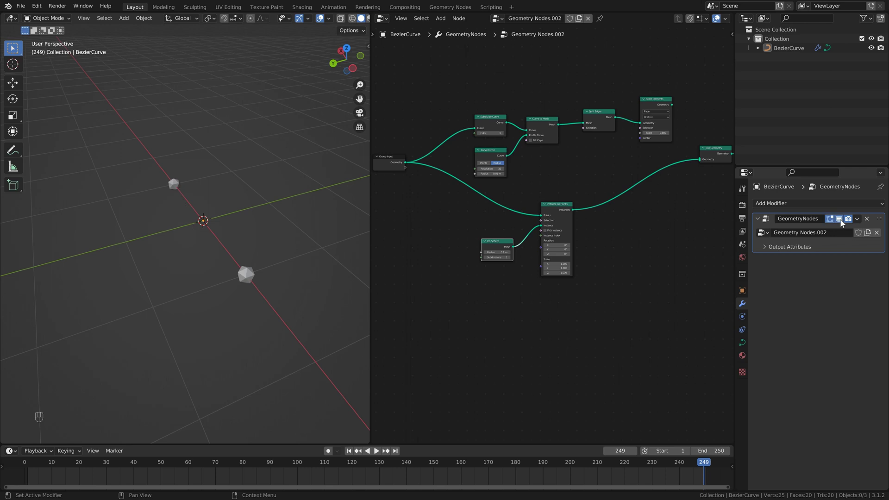
left_click(843, 222)
left_click(843, 222)
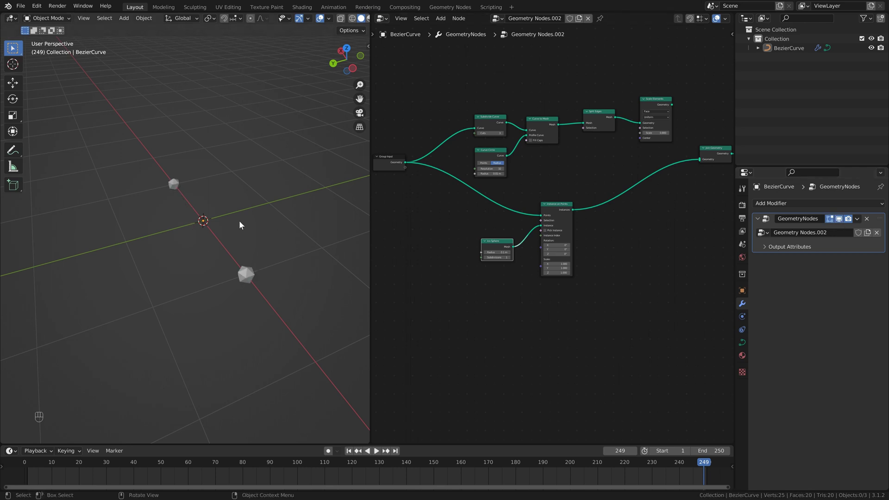
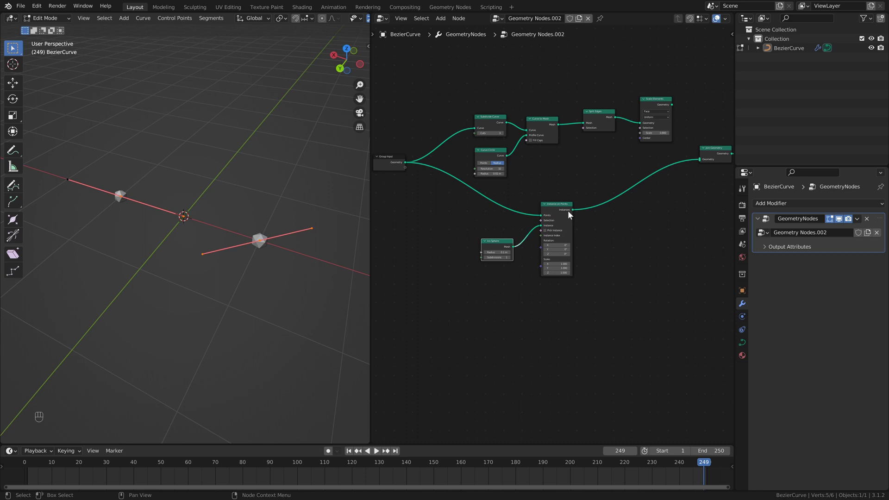
key("Tab")
left_click(465, 211)
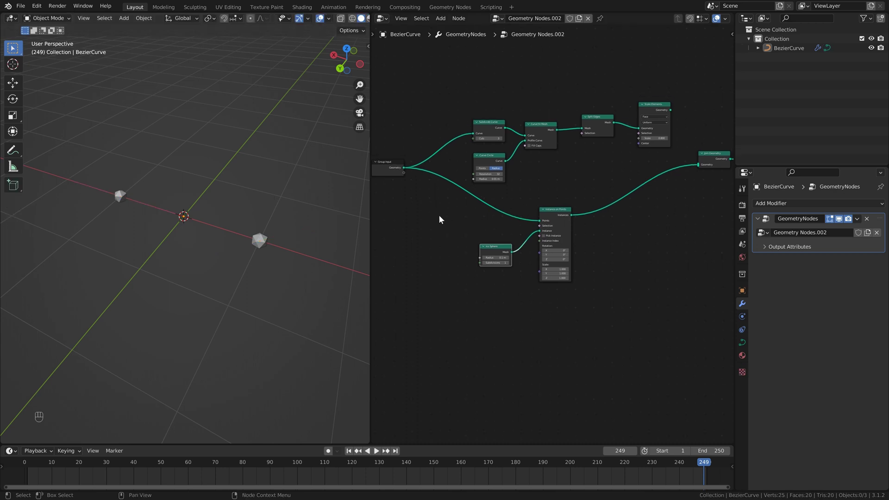
Insert a Resample Curve node before Instance on Points with Count 100
left_click(459, 219)
key("shift+a")
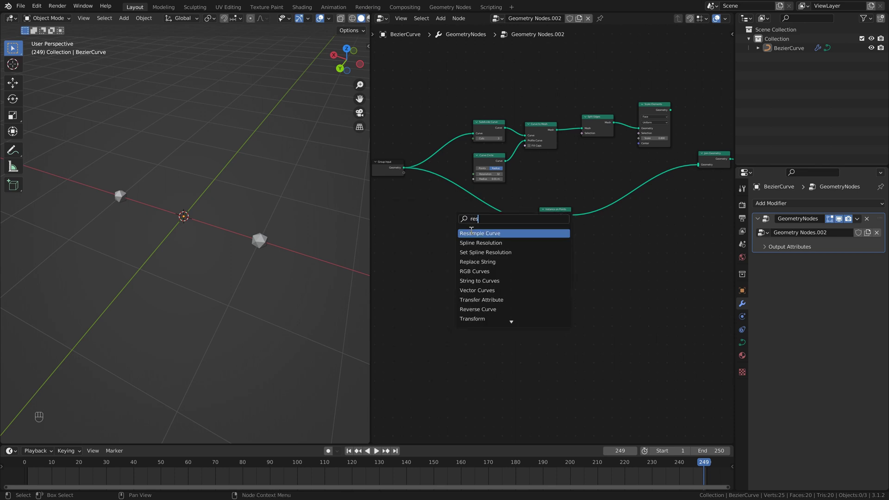
left_click(457, 193)
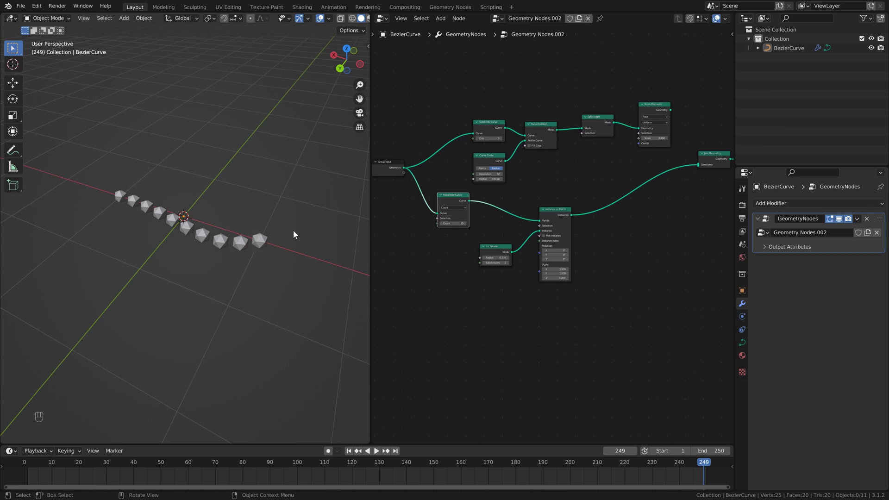
left_click(296, 235)
key("0")
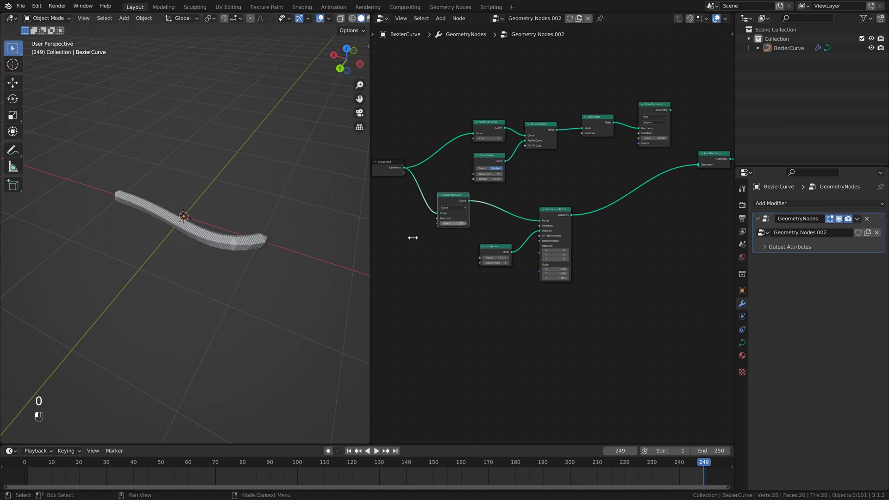
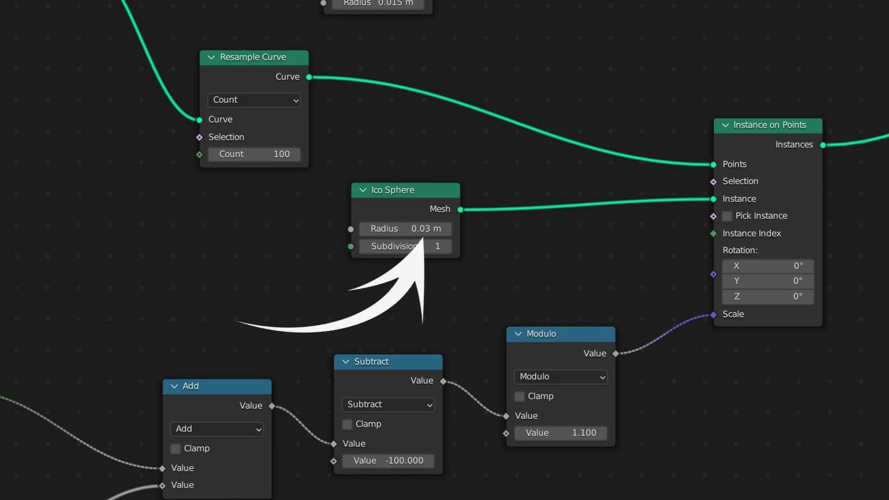
Inspect the dense row of tiny spheres along the curve and play then stop the animation
left_click_drag(244, 252, 232, 224)
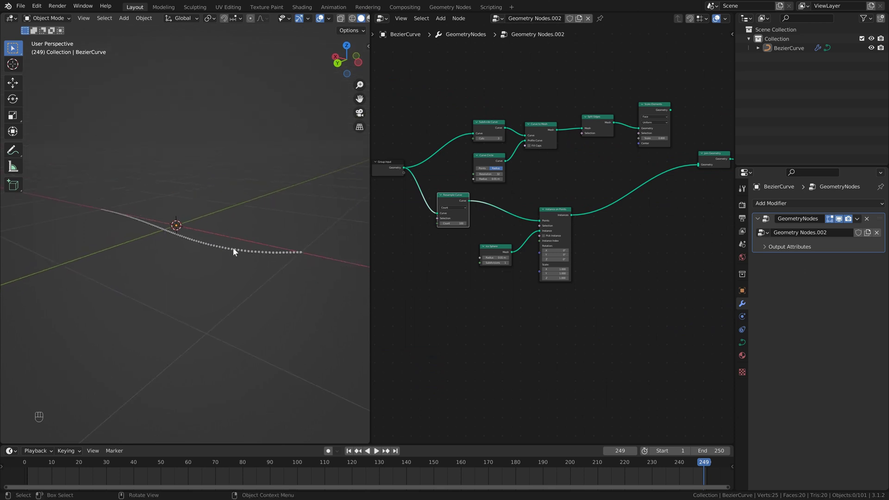
left_click_drag(214, 254, 449, 286)
left_click_drag(308, 234, 296, 236)
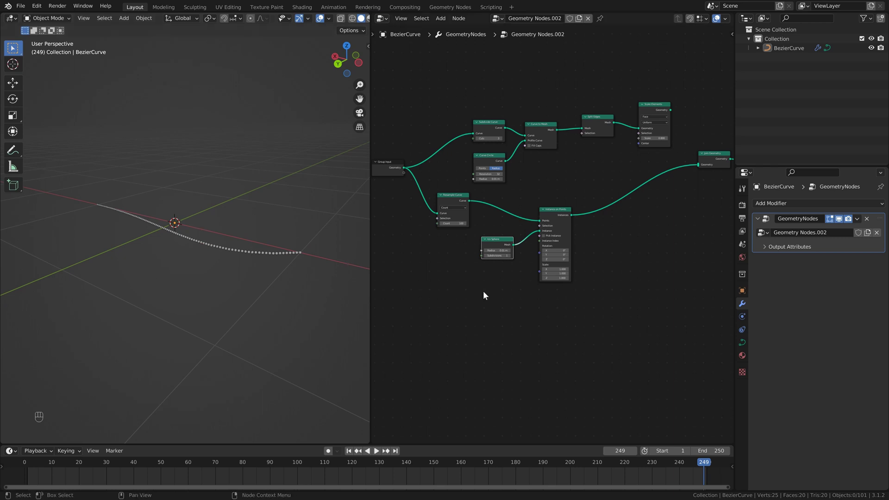
key("space")
key("space")
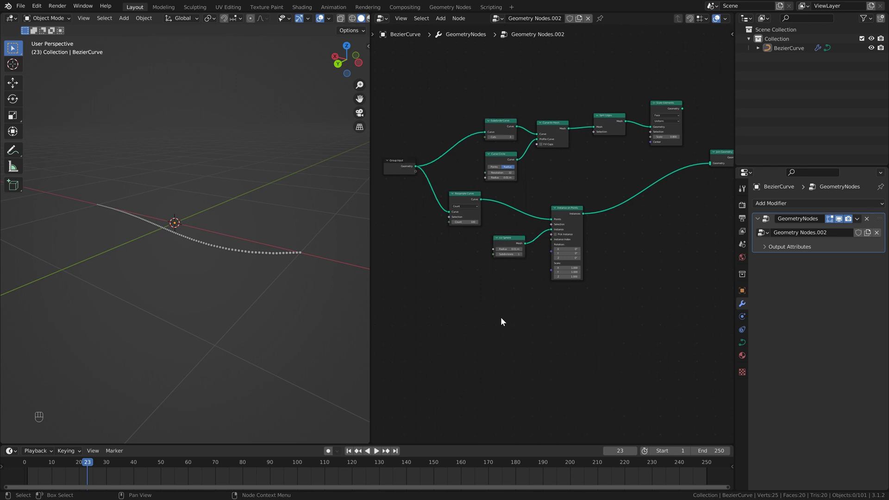
left_click(511, 239)
key("shift+a")
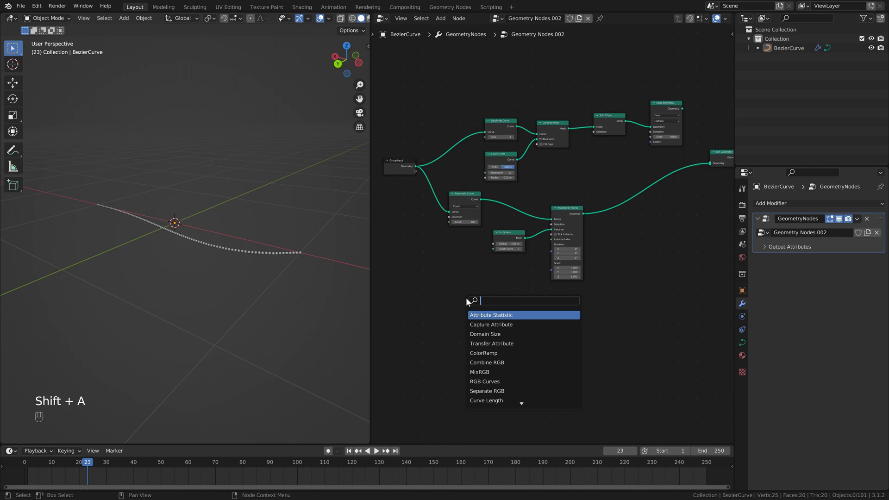
left_click(501, 287)
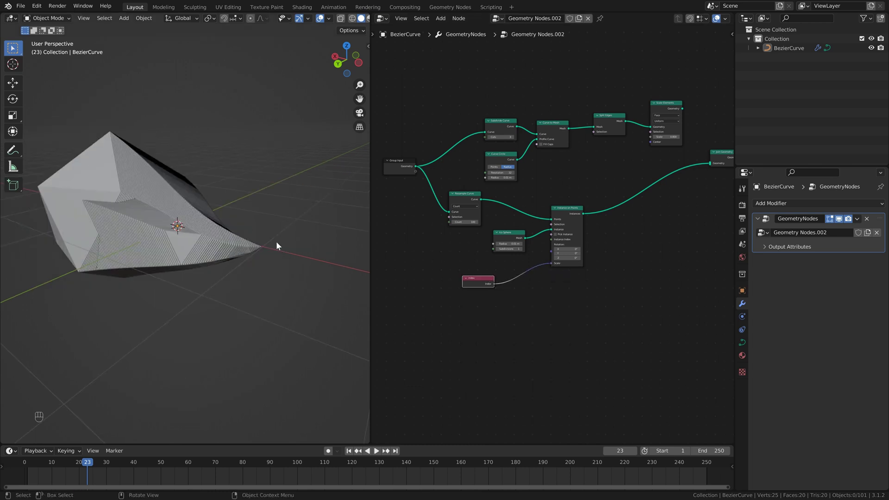
left_click(213, 230)
left_click_drag(154, 267, 234, 275)
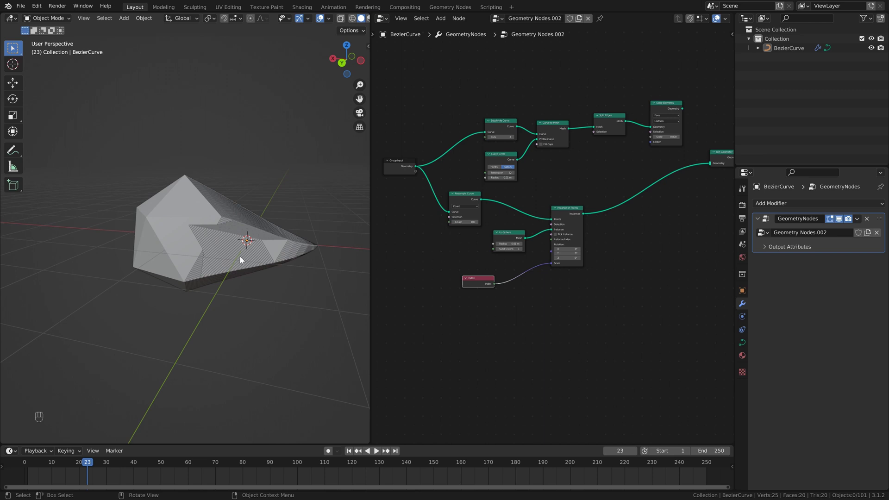
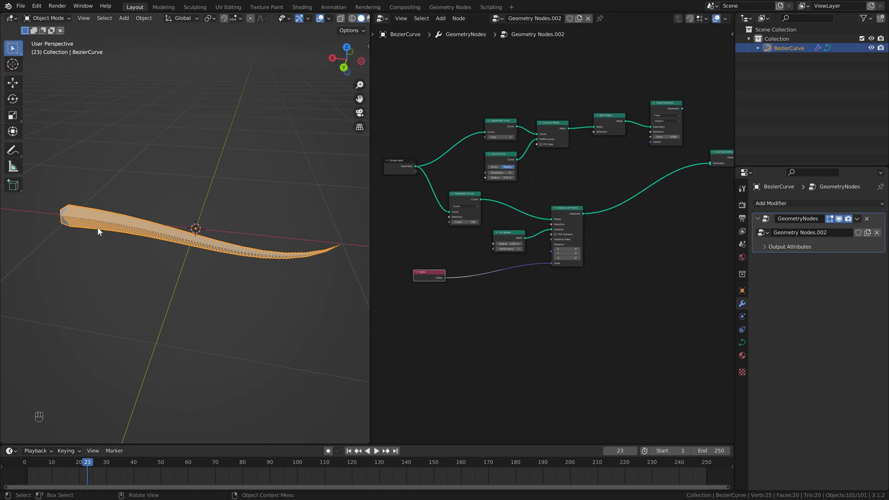
Insert a Math Modulo node between Index and the instance Scale and start tuning its value
left_click(433, 277)
key("shift+a")
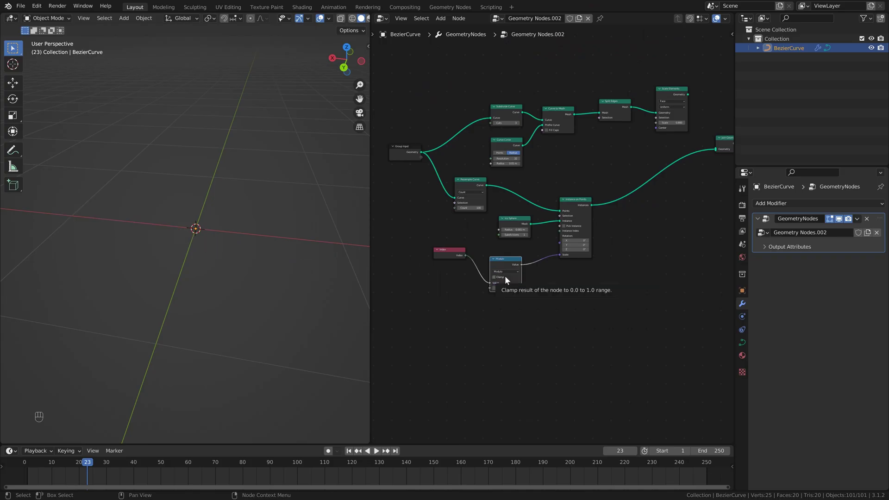
key("ctrl+z")
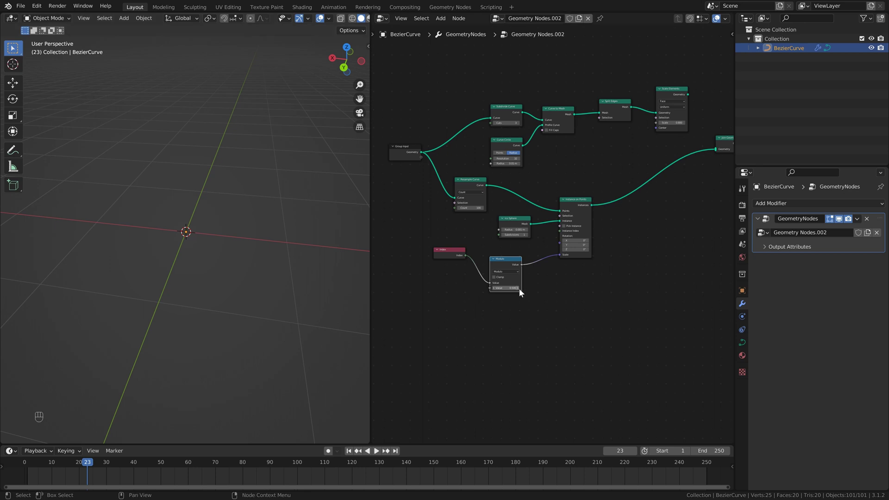
double_click(522, 293)
double_click(522, 293)
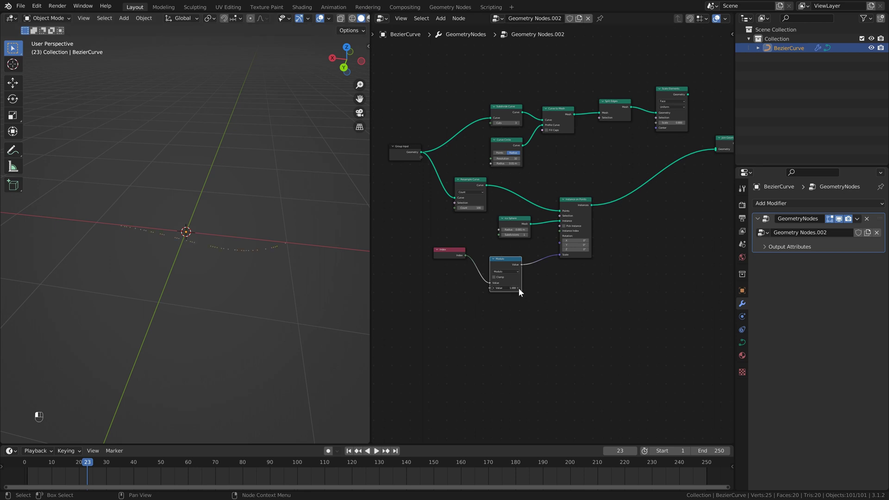
left_click(523, 292)
left_click(522, 293)
left_click(522, 292)
double_click(522, 292)
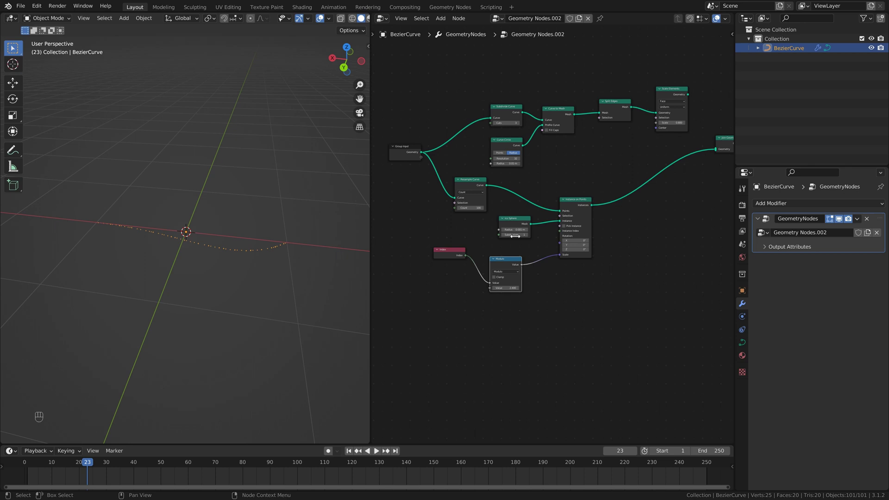
Shrink the Ico Sphere size and settle the Modulo value at 1.1 for repeating tapered clusters
left_click_drag(517, 238, 498, 291)
key("Delete")
left_click(497, 291)
left_click(498, 291)
left_click(498, 291)
left_click(497, 291)
double_click(497, 290)
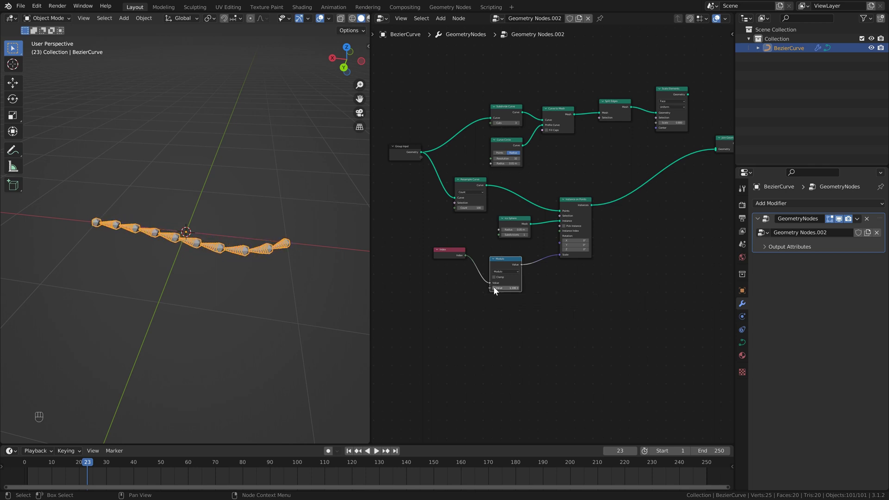
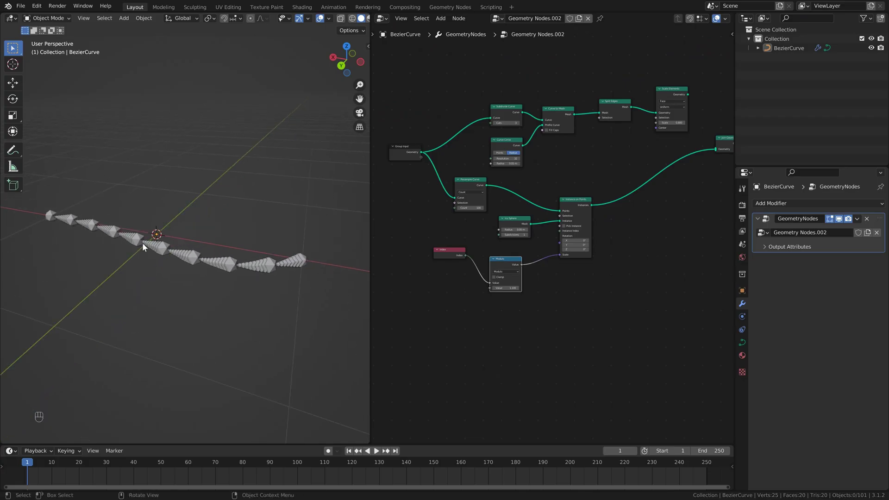
Play the animation from the first frame to check the clustered spheres, then stop it
key("space")
key("space")
key("space")
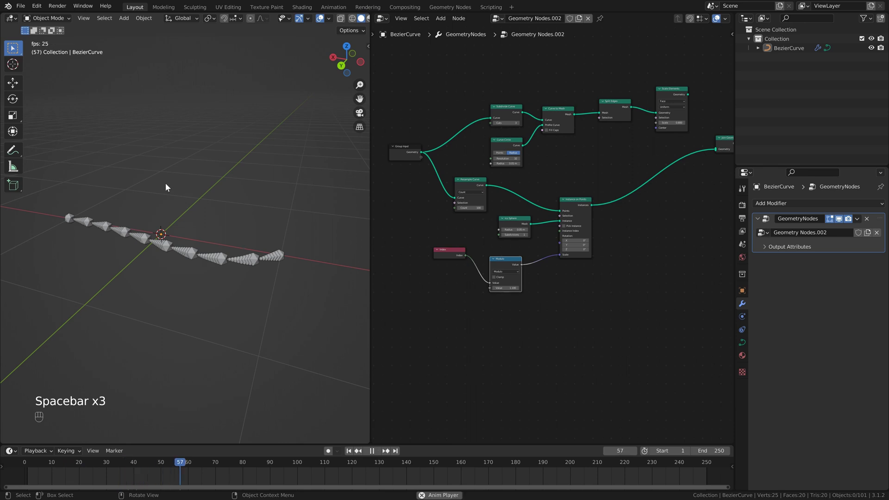
key("space")
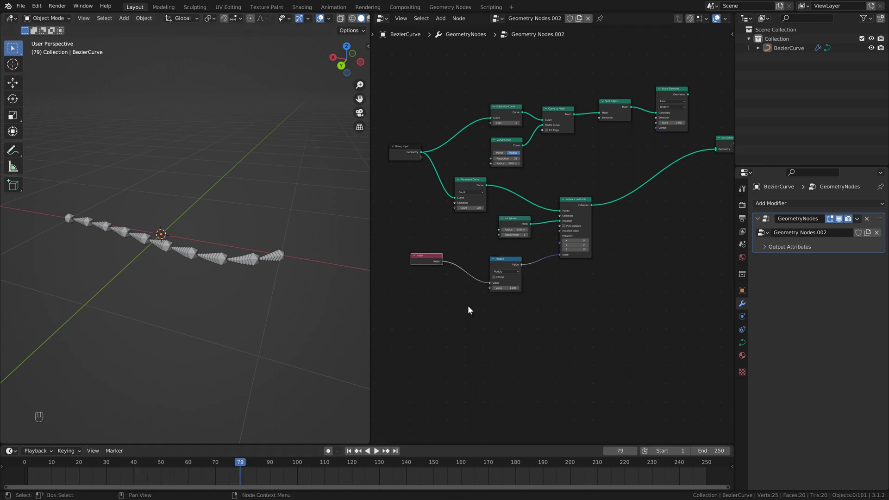
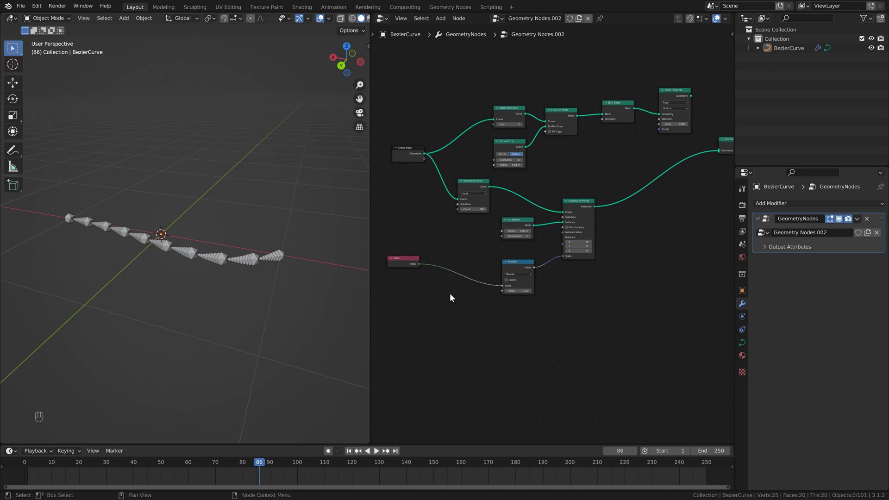
Insert a Math Add node between Index and Modulo and adjust its value
key("shift+a")
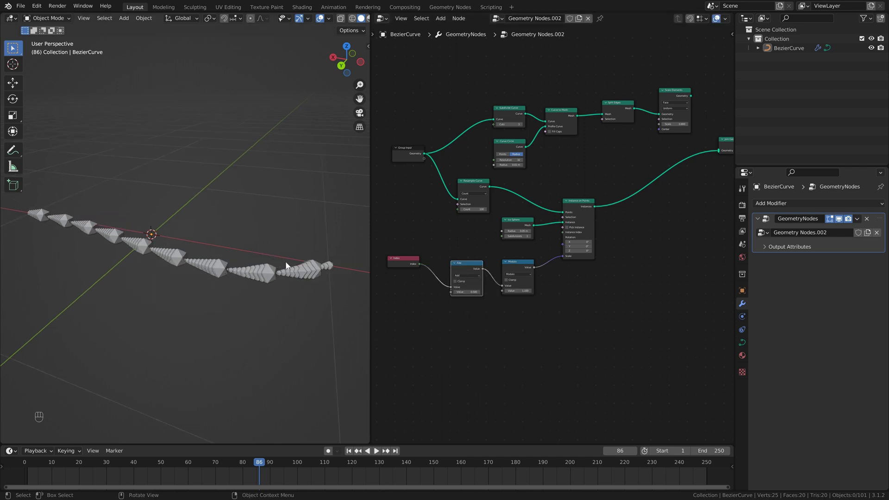
left_click(290, 266)
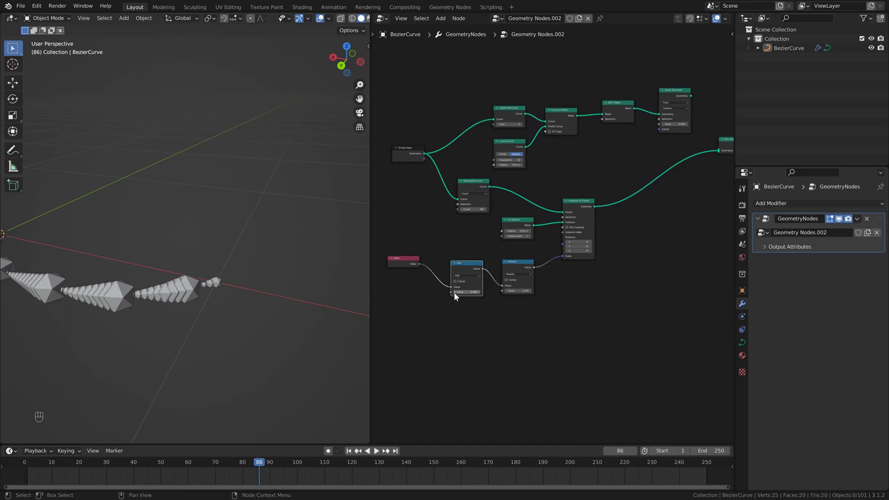
left_click(457, 295)
left_click(457, 296)
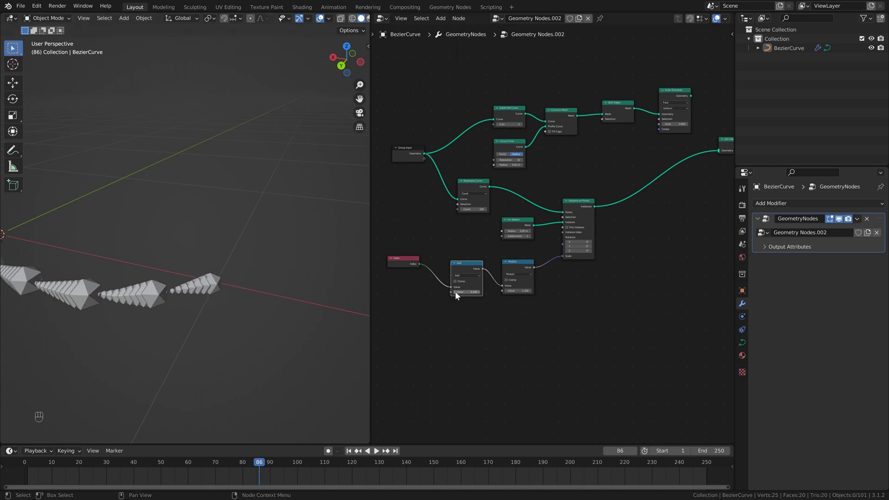
left_click(458, 295)
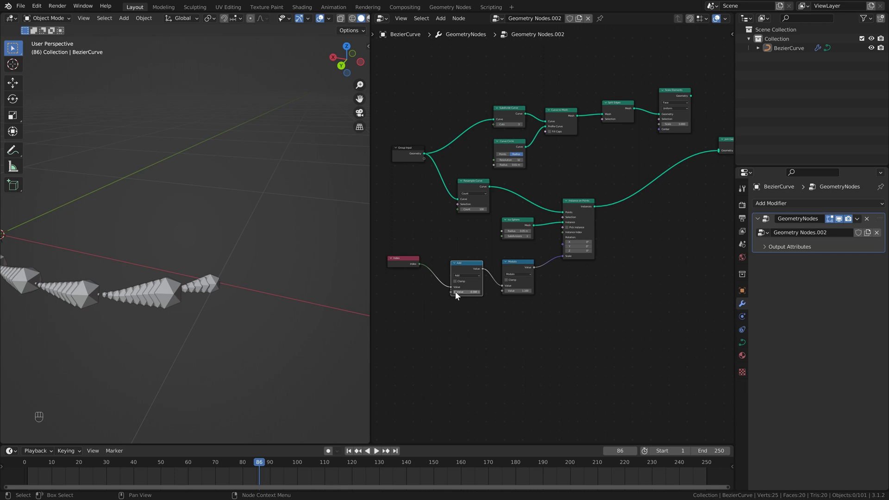
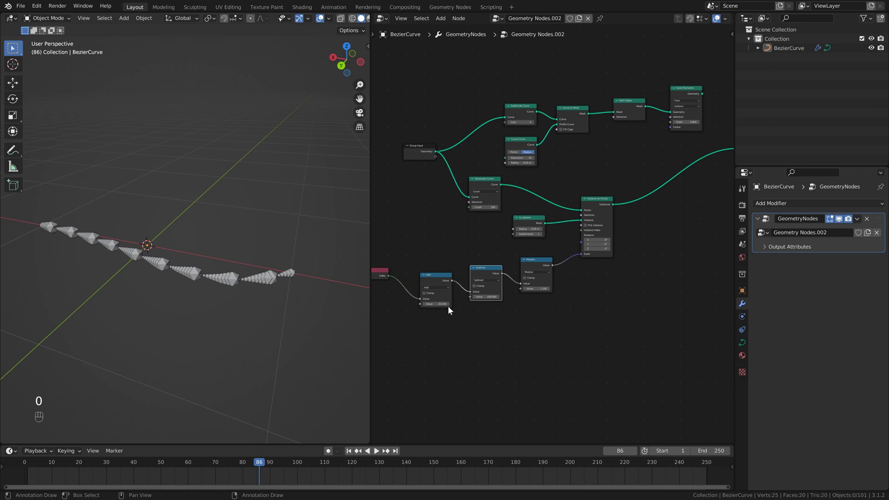
Add a Subtract node at 100, reset the Add value to 0, and bring in a Scene Time node
left_click_drag(439, 310, 430, 290)
left_click(418, 309)
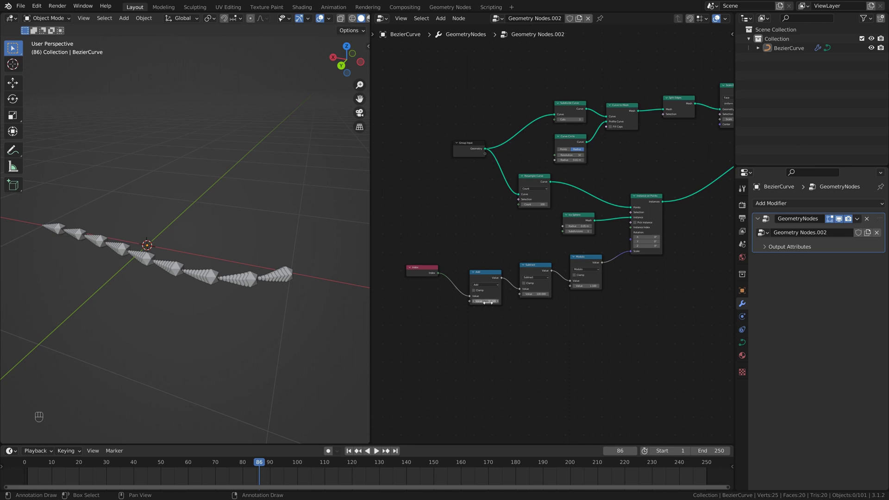
left_click(520, 288)
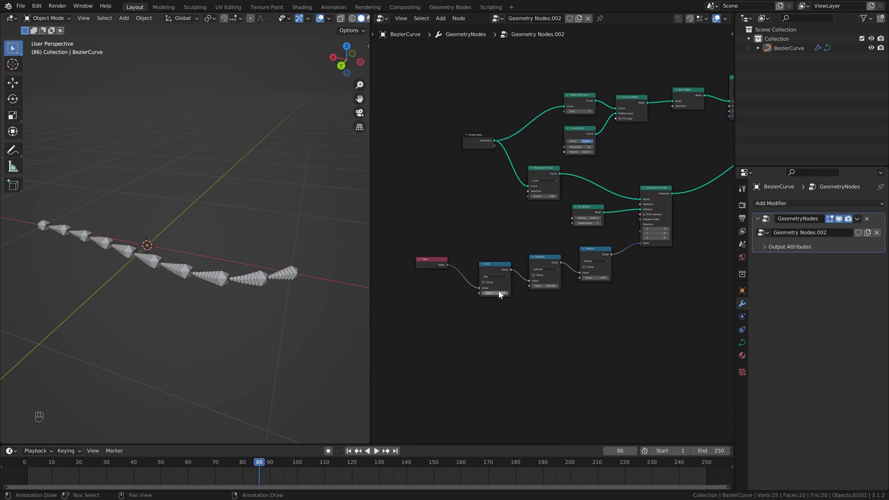
left_click(437, 301)
key("Delete")
left_click(411, 313)
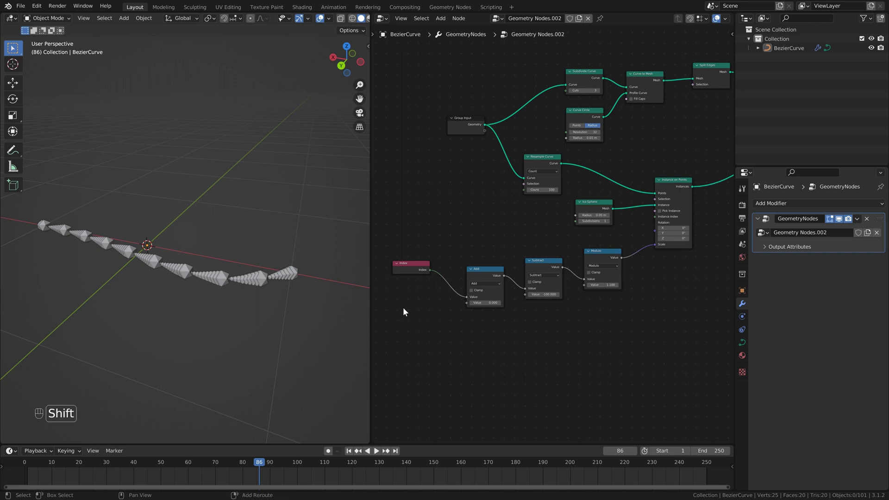
key("shift+a")
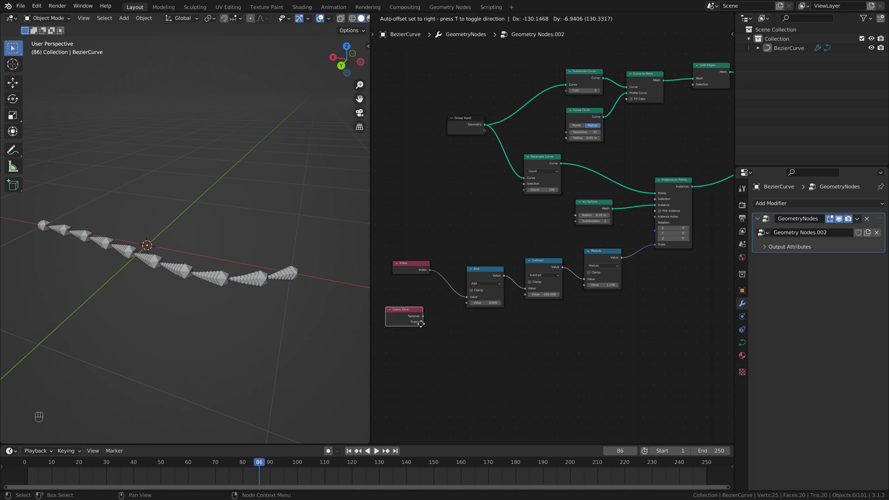
Wire Scene Time's Frame into the Add node so the sphere sizes pulse during playback
left_click_drag(434, 323, 470, 306)
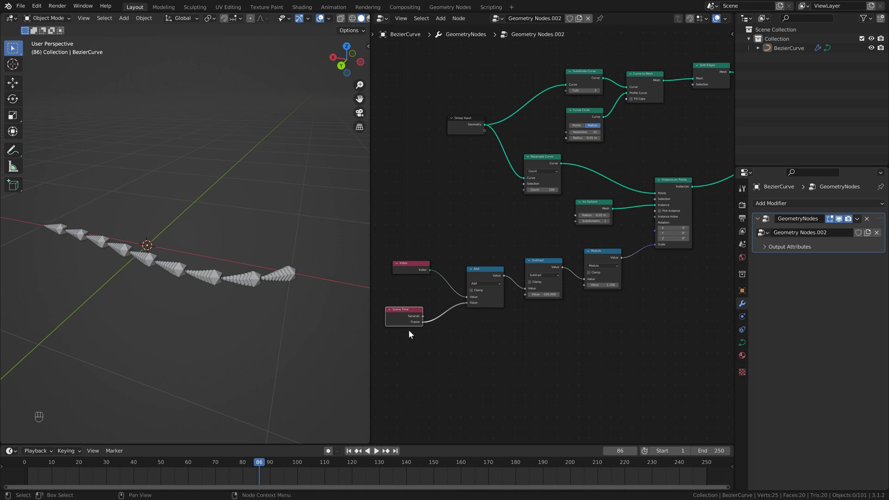
key("space")
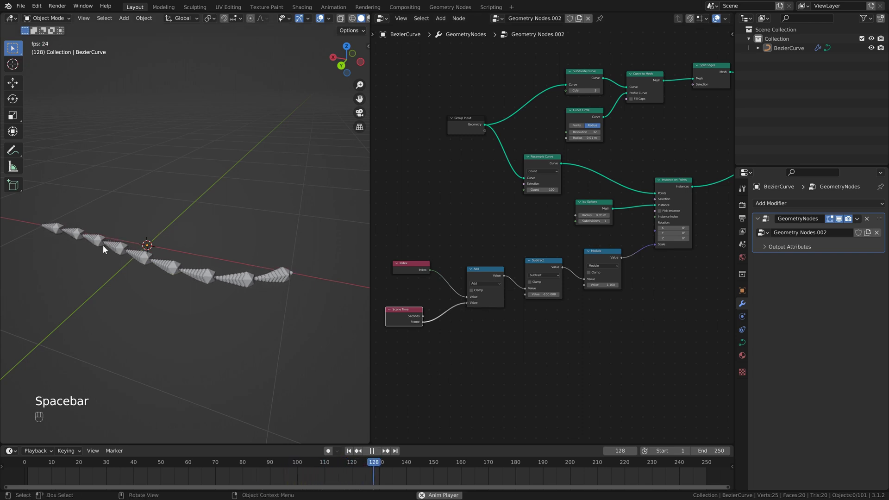
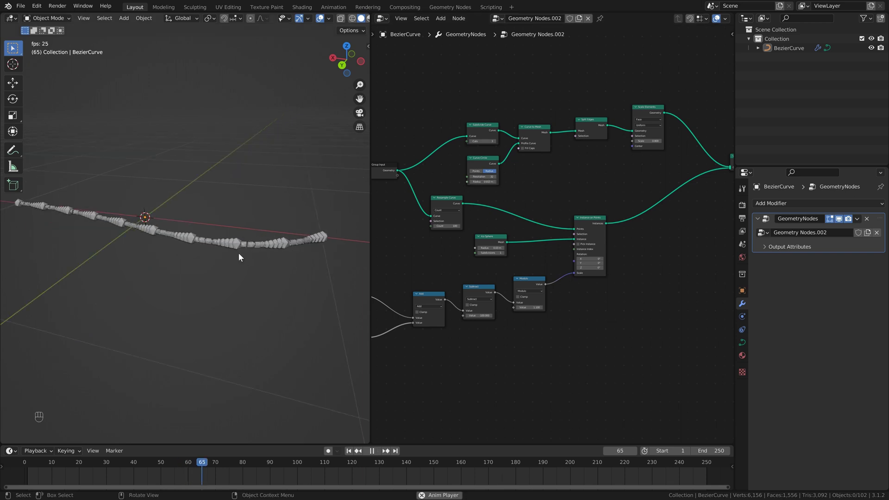
left_click(198, 265)
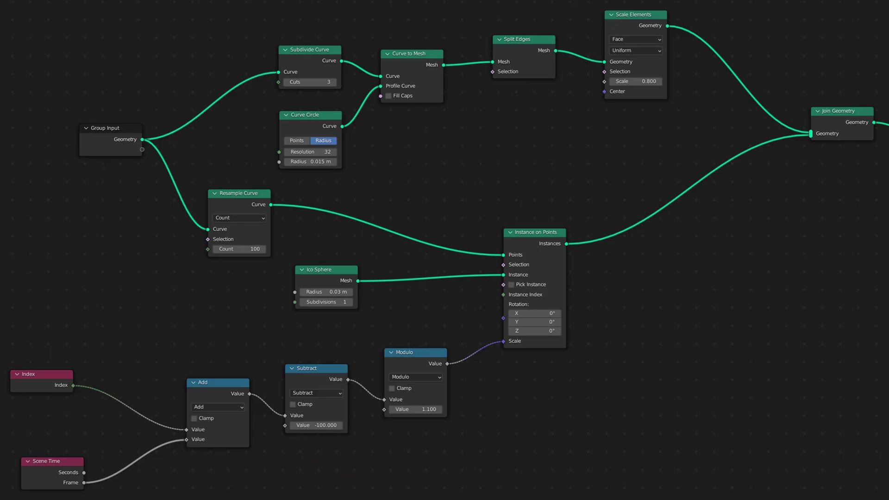